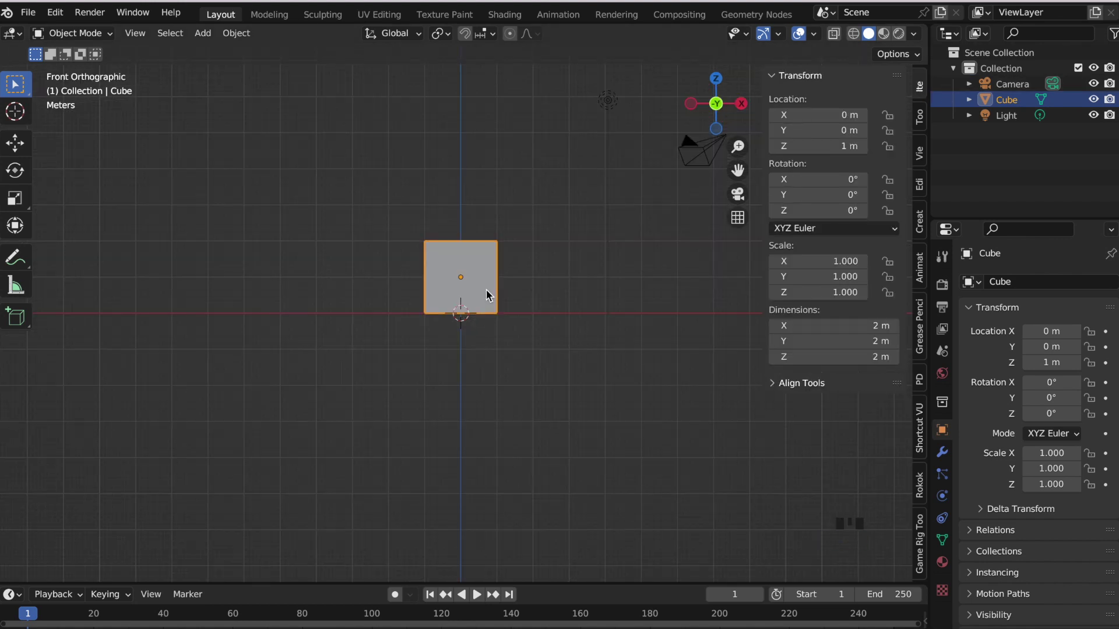
Loop-cut the cube down its centre and delete one half, ready for an X mirror.
{"action": "key", "text": "Tab"}
{"action": "key", "text": "ctrl+r"}
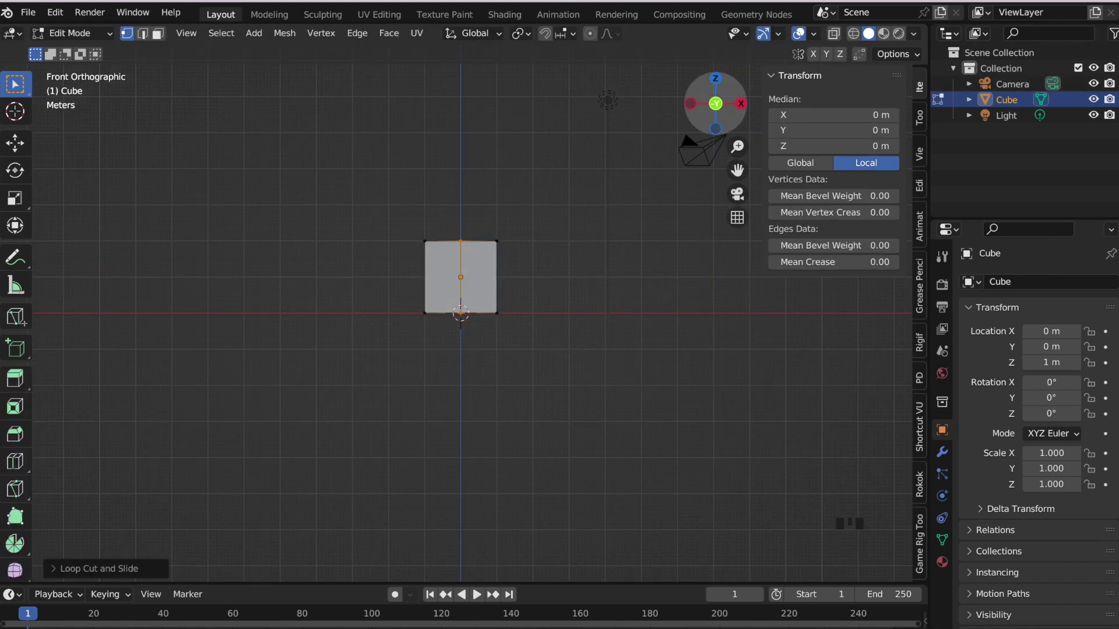
{"action": "left_click", "coordinate": [162, 37]}
{"action": "key", "text": "x"}
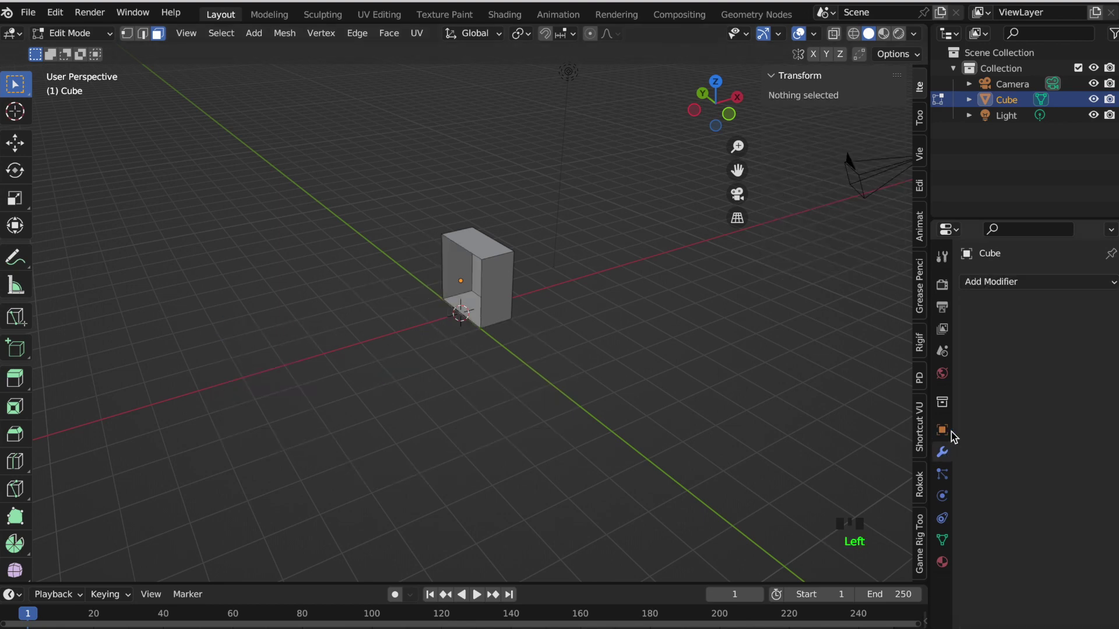
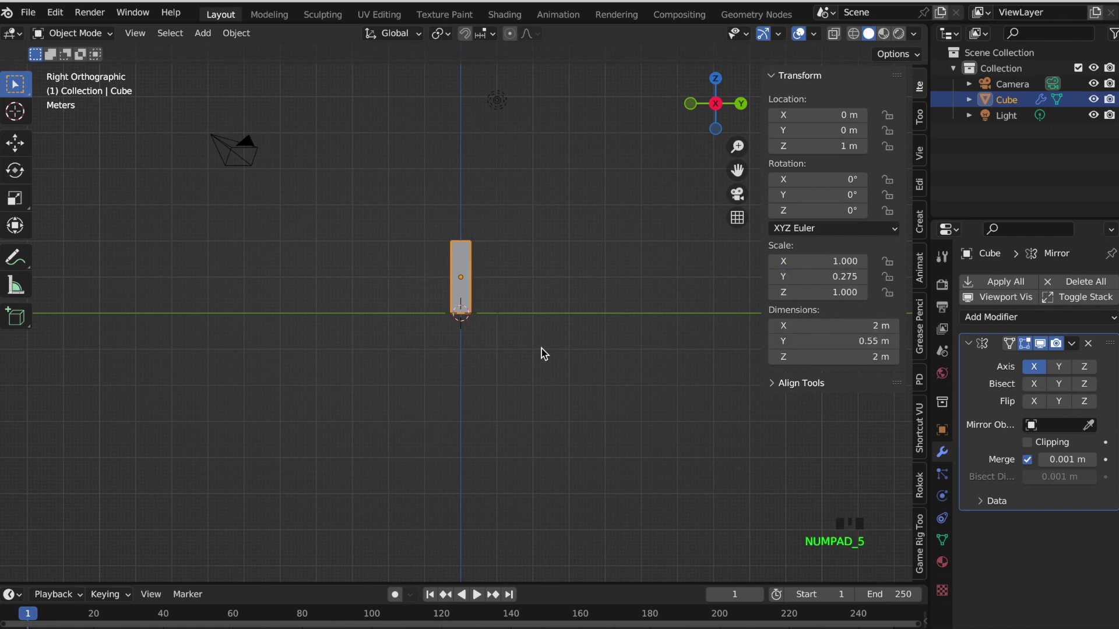
Apply the box's transforms and widen its X dimension into a broad, shallow box.
{"action": "key", "text": "Tab"}
{"action": "key", "text": "Tab"}
{"action": "key", "text": "KP_1"}
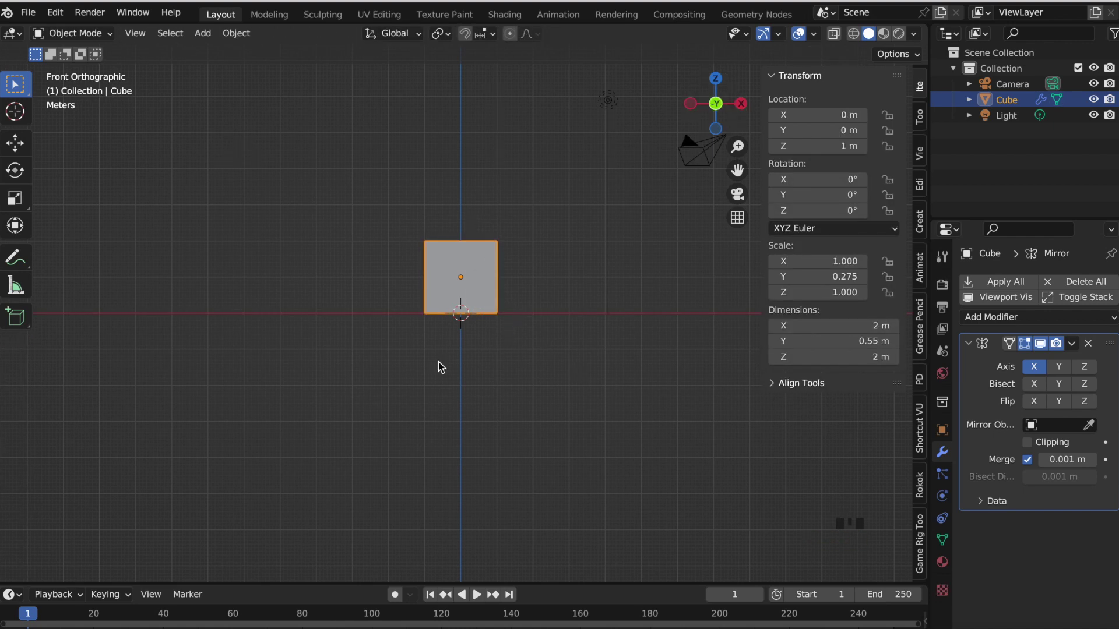
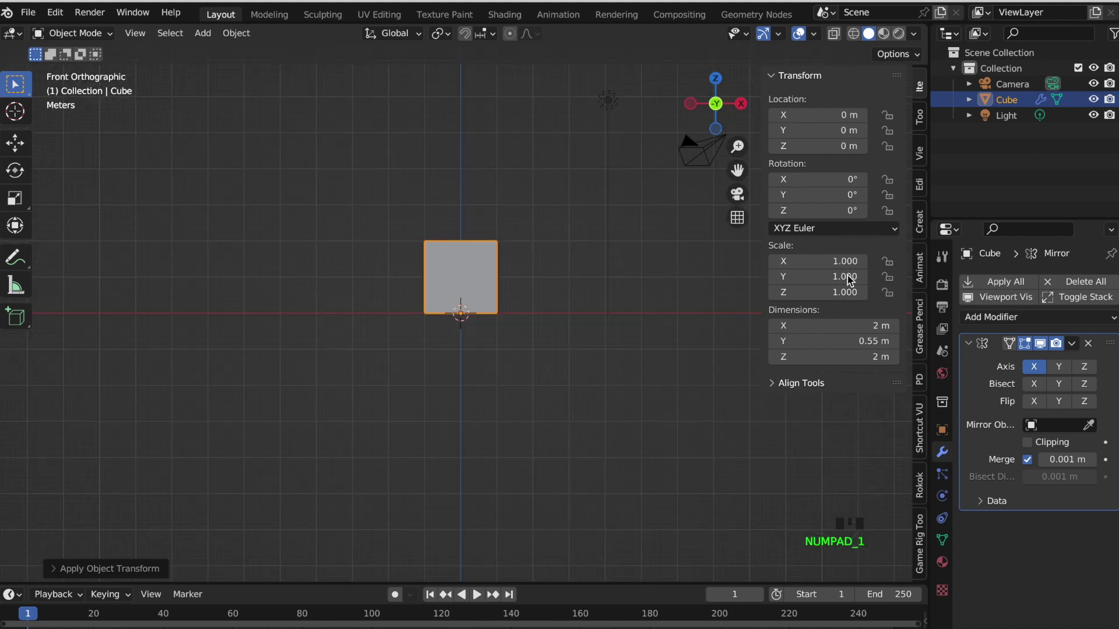
{"action": "left_click", "coordinate": [837, 321]}
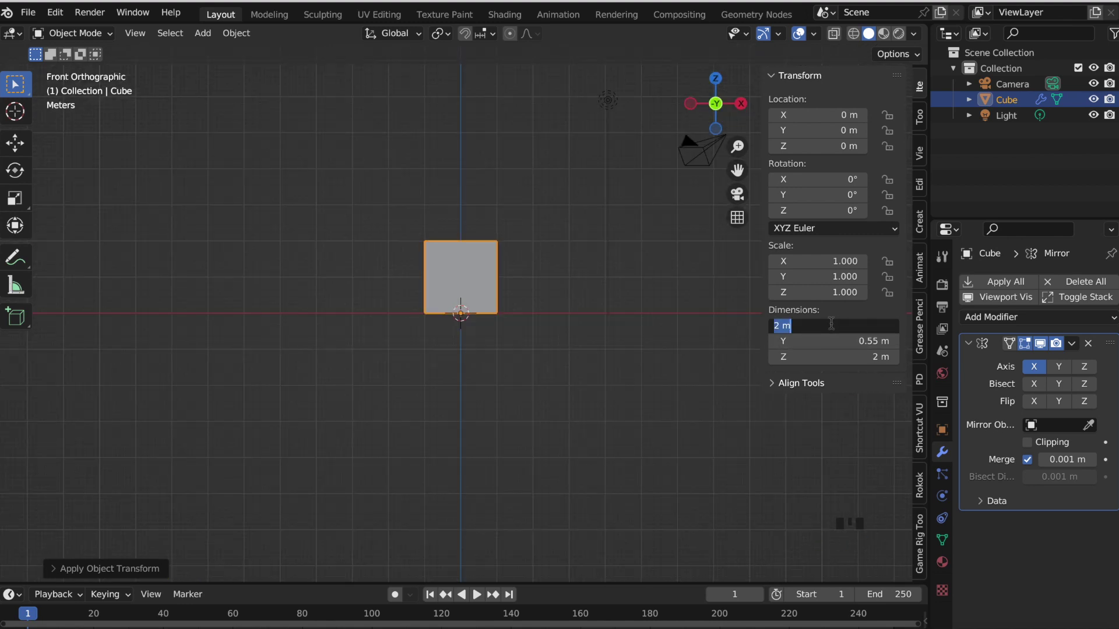
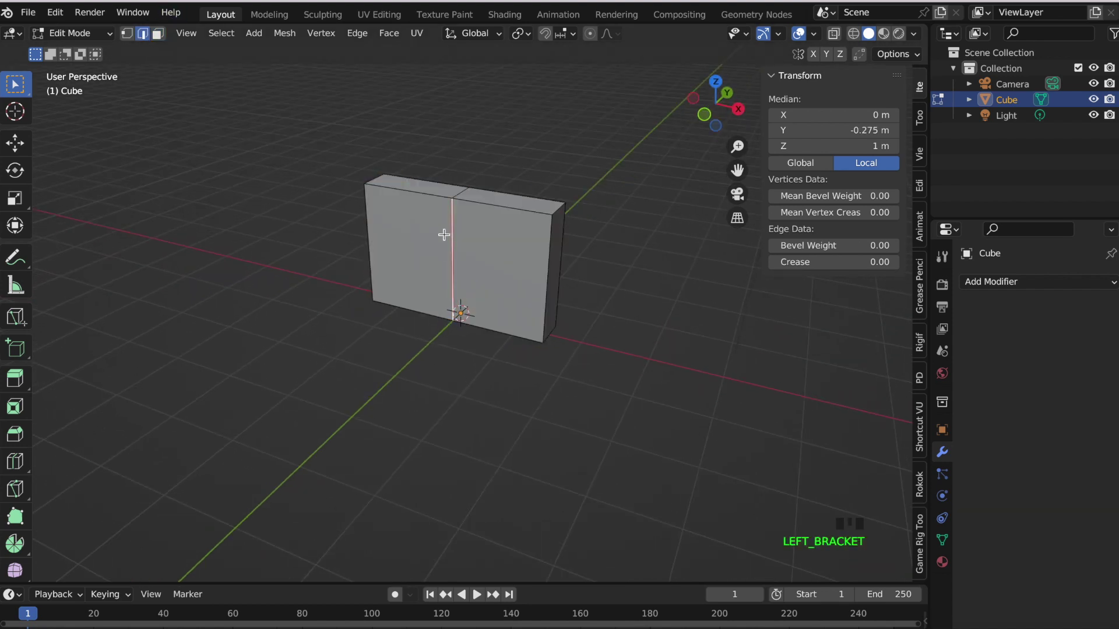
Dissolve the centre seam edge left by the applied mirror.
{"action": "key", "text": "z"}
{"action": "key", "text": "]"}
{"action": "key", "text": "z"}
{"action": "key", "text": ";"}
{"action": "key", "text": "x"}
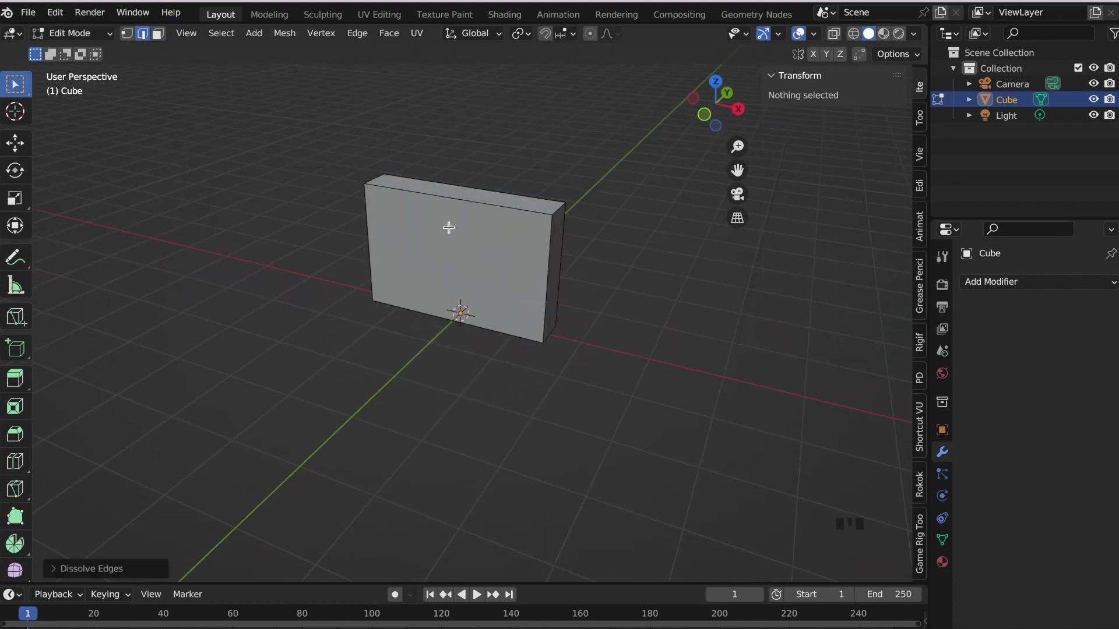
Add two vertical loop cuts dividing the box front into three sections.
{"action": "key", "text": "KP_1"}
{"action": "key", "text": "ctrl+r"}
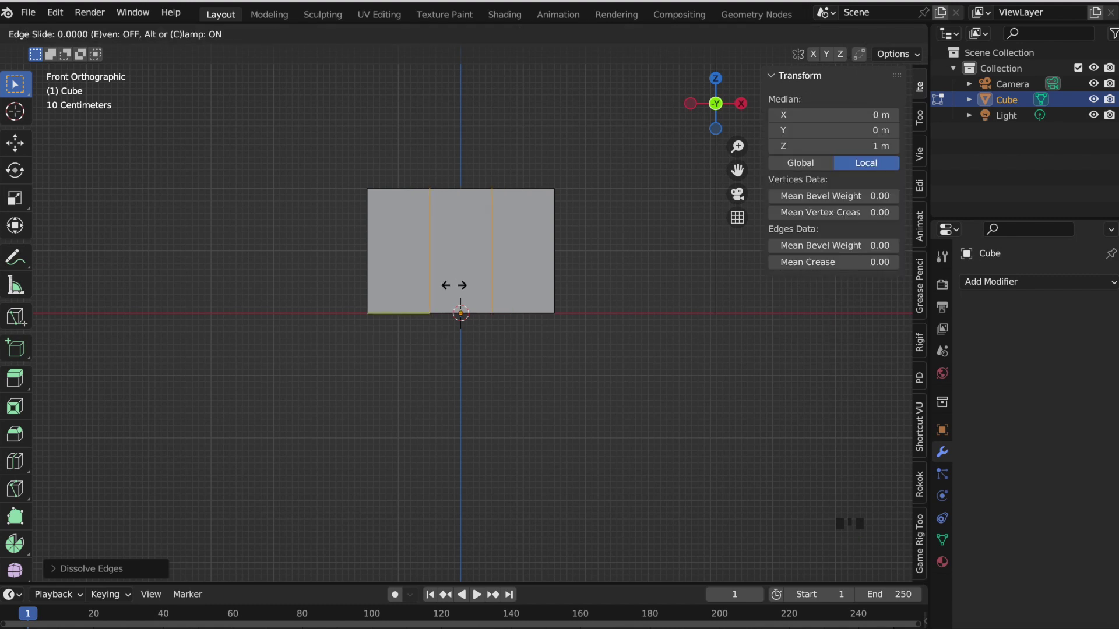
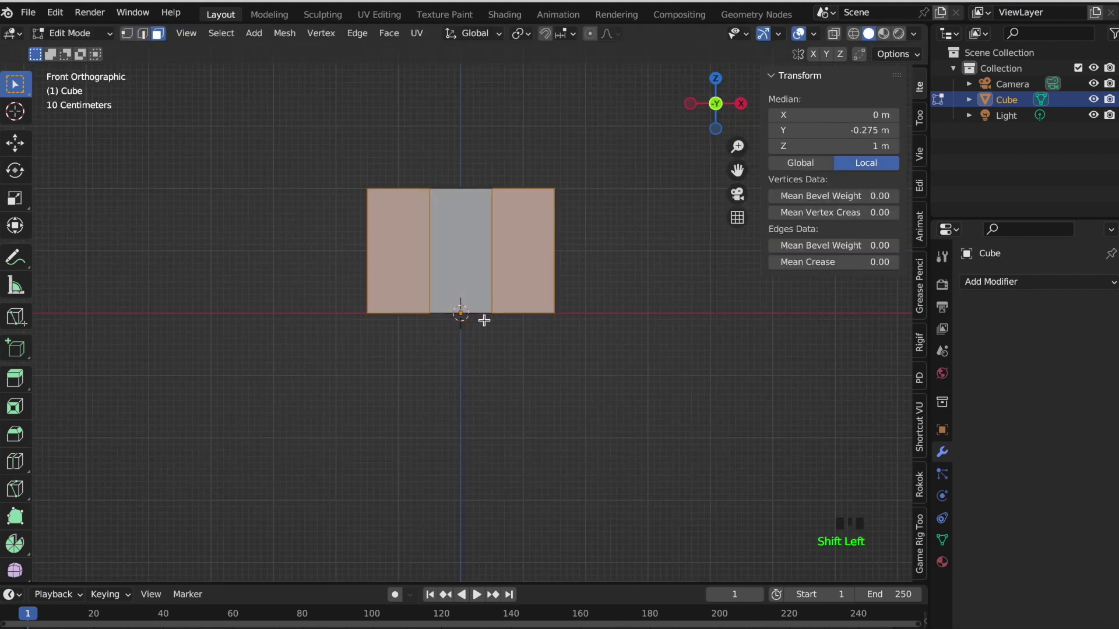
{"action": "scroll", "scroll_direction": "up", "scroll_amount": 3}
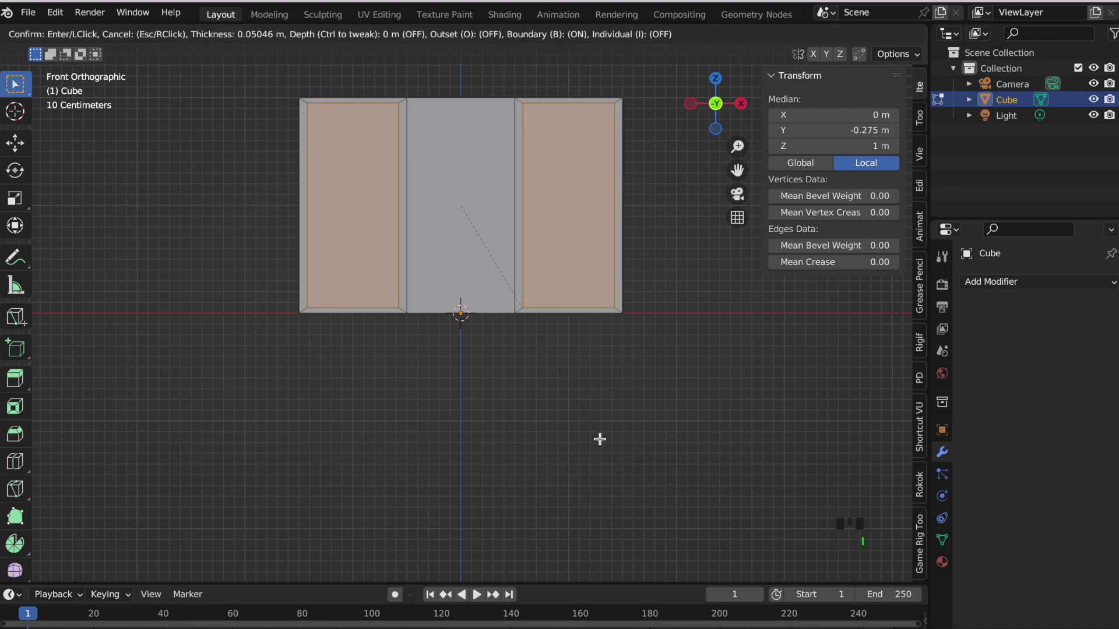
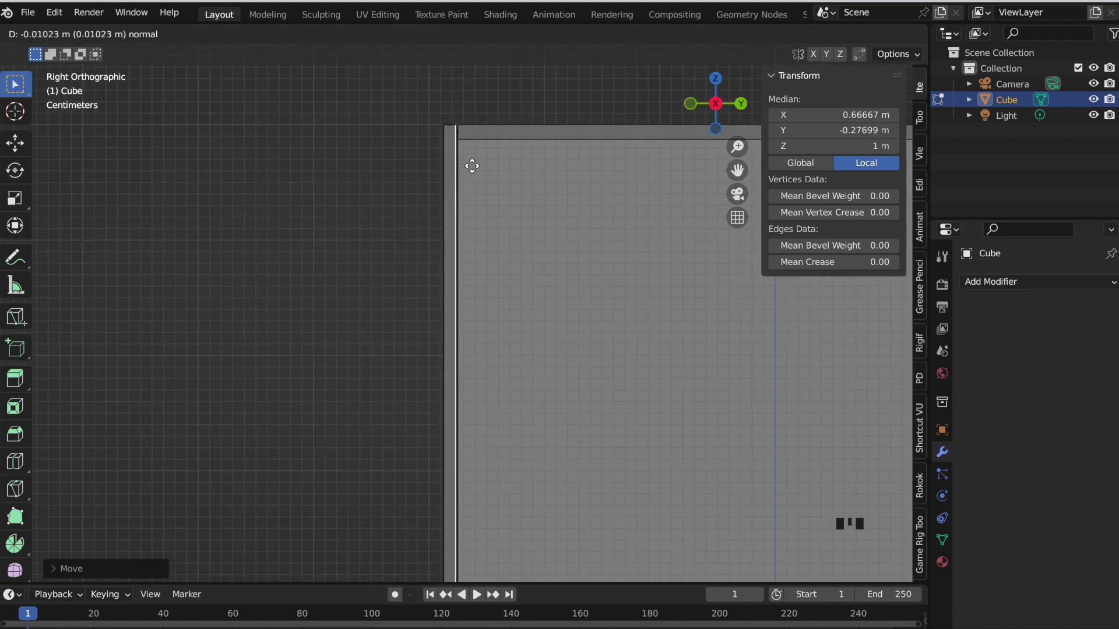
Push the two side panels inward to form deep open compartments.
{"action": "left_click", "coordinate": [721, 110]}
{"action": "scroll", "scroll_direction": "down", "scroll_amount": 3}
{"action": "key", "text": "KP_1"}
{"action": "scroll", "scroll_direction": "down", "scroll_amount": 3}
{"action": "key", "text": "KP_3"}
{"action": "key", "text": "l"}
Duplicate the selected front geometry as a slab over the left compartment.
{"action": "key", "text": "KP_7"}
{"action": "key", "text": "shift+d"}
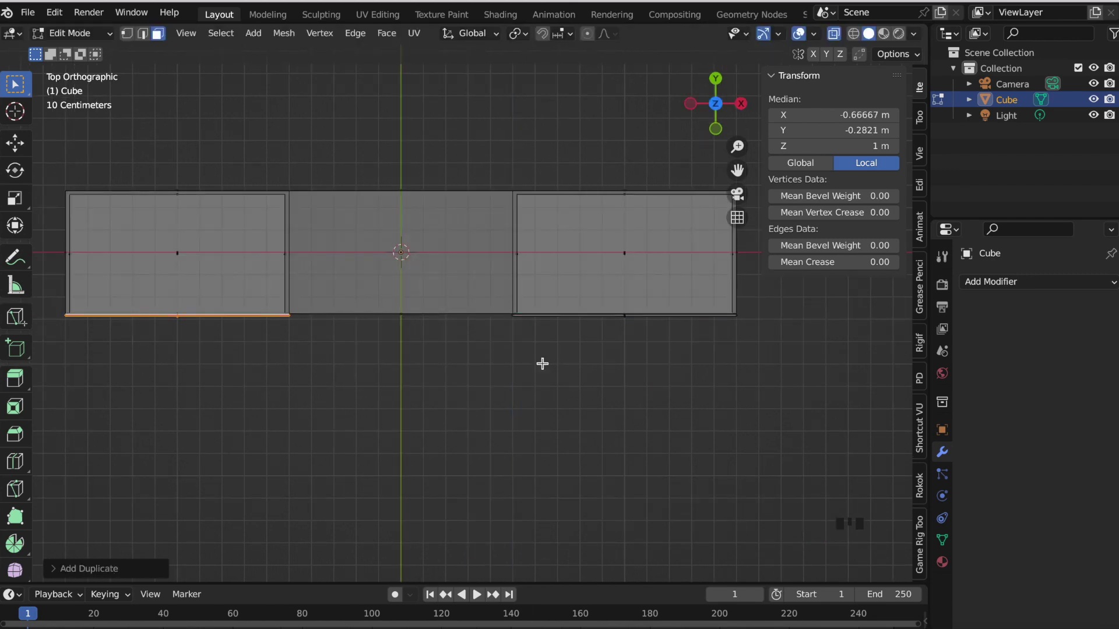
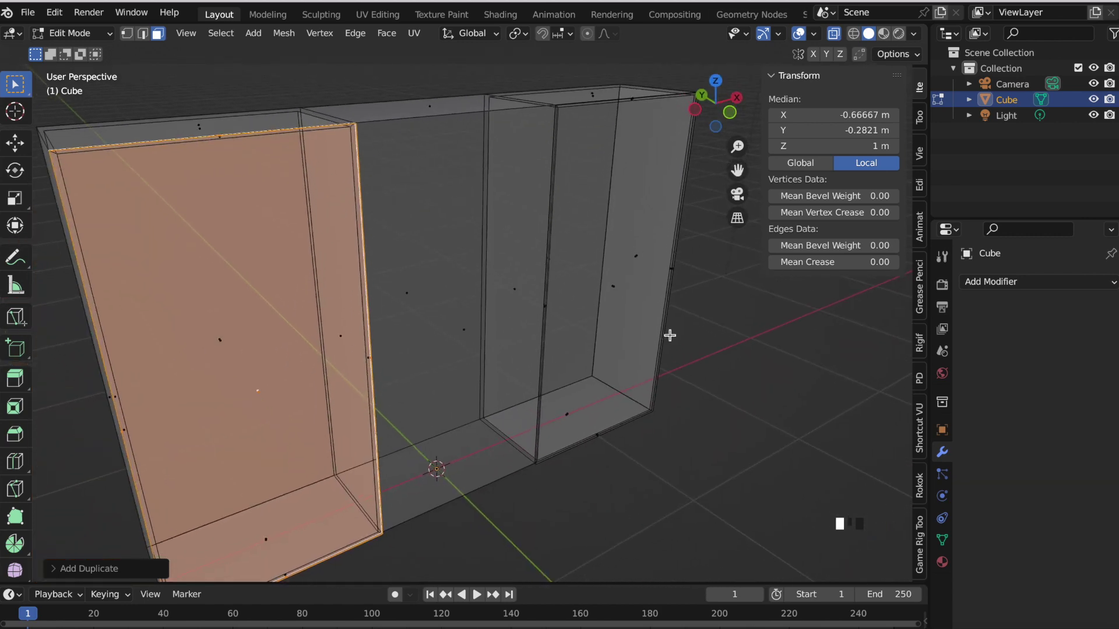
{"action": "left_click", "coordinate": [839, 41]}
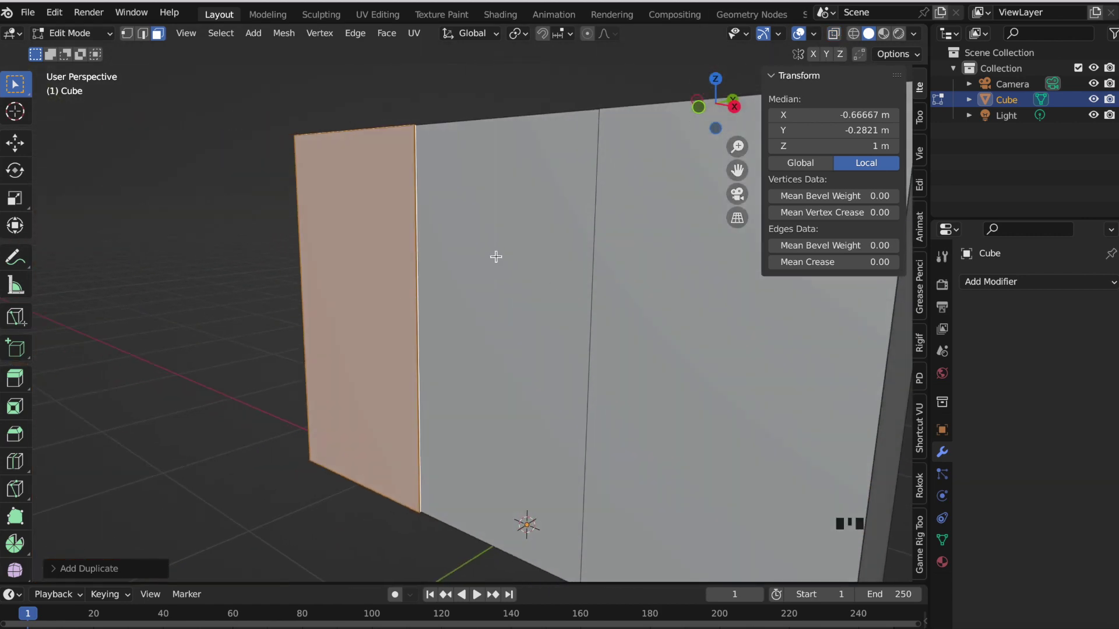
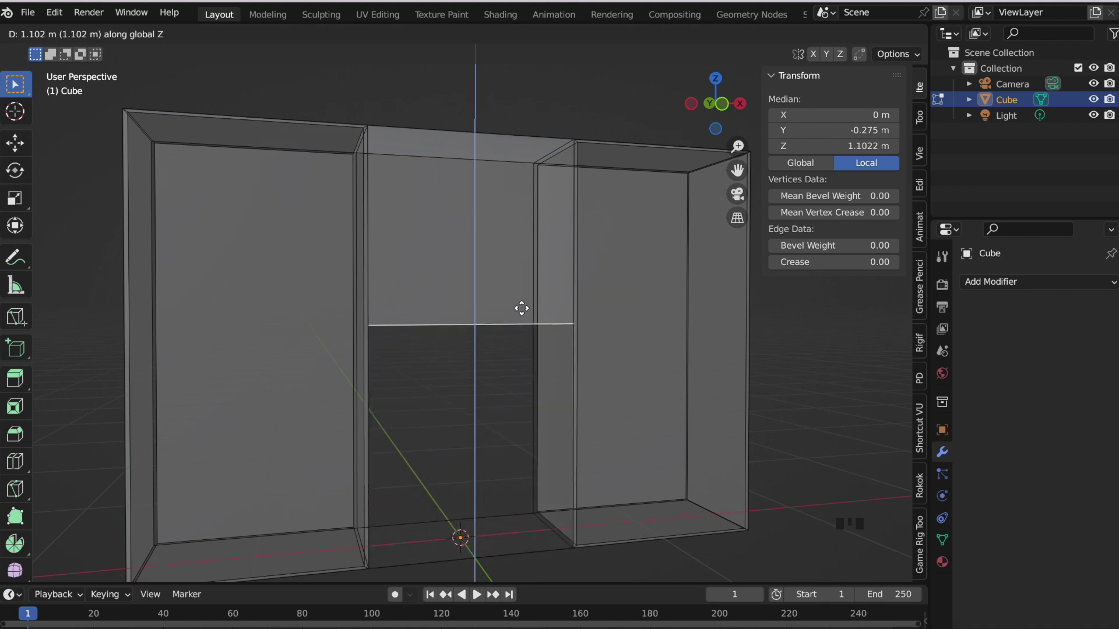
Lower the middle section's horizontal cut to 0.3 m height.
{"action": "key", "text": "KP_1"}
{"action": "left_click", "coordinate": [519, 110]}
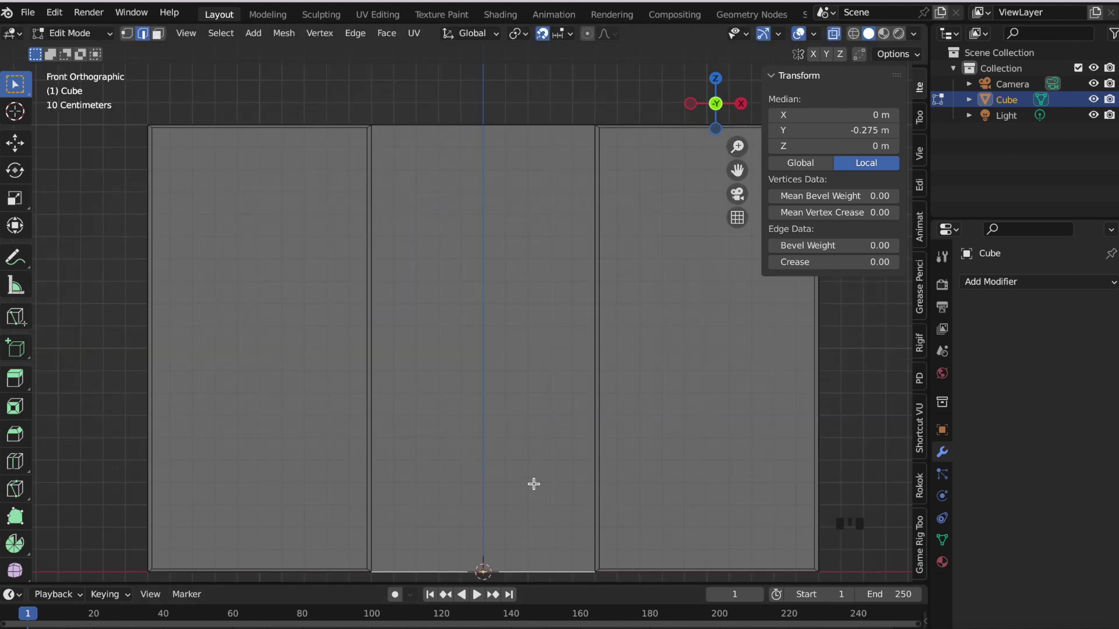
{"action": "key", "text": "g"}
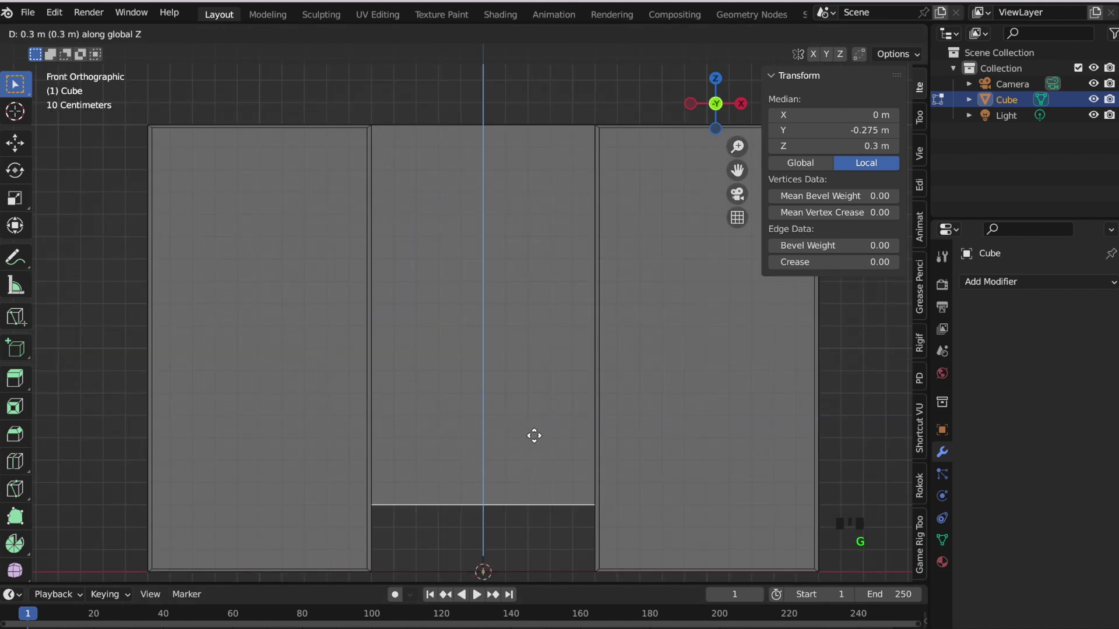
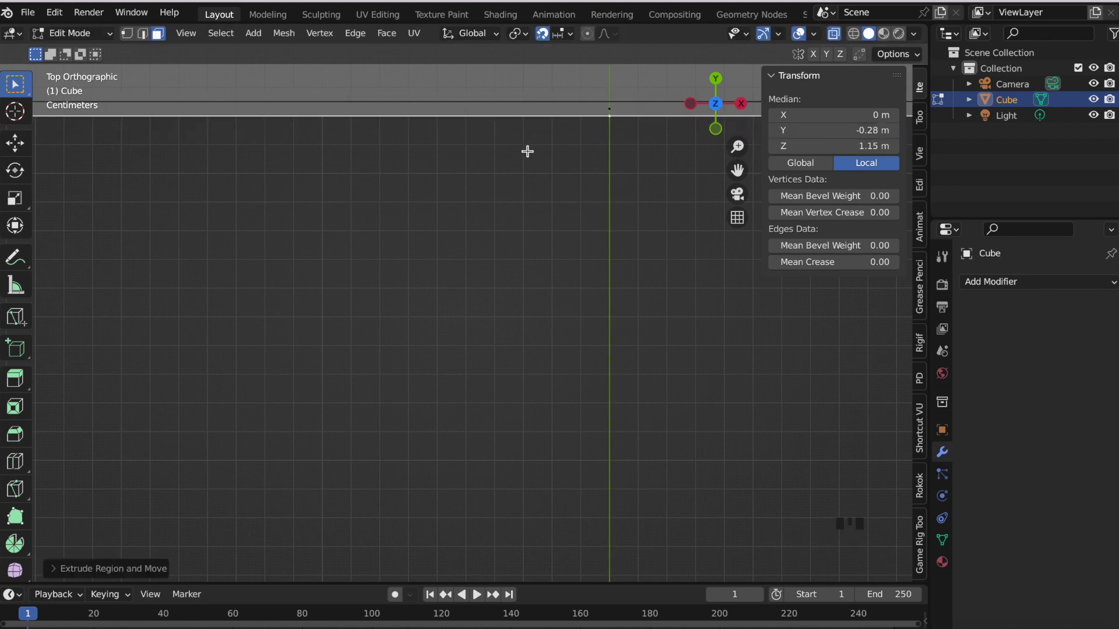
Separate the thin middle panel into its own object.
{"action": "scroll", "scroll_direction": "down", "scroll_amount": 3}
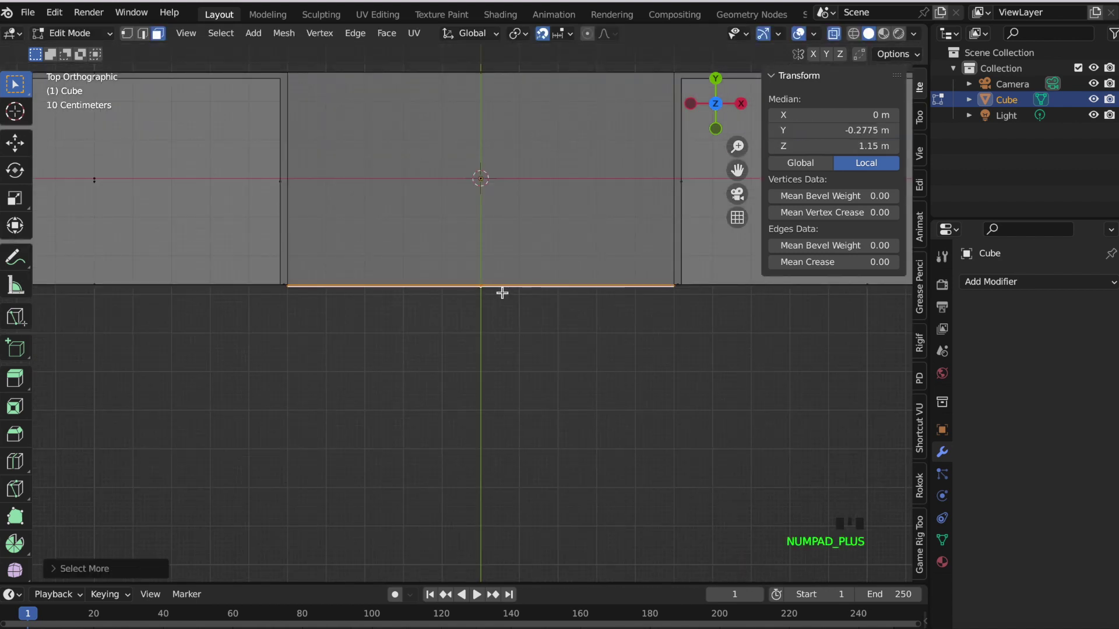
{"action": "key", "text": "p"}
{"action": "left_click", "coordinate": [95, 37]}
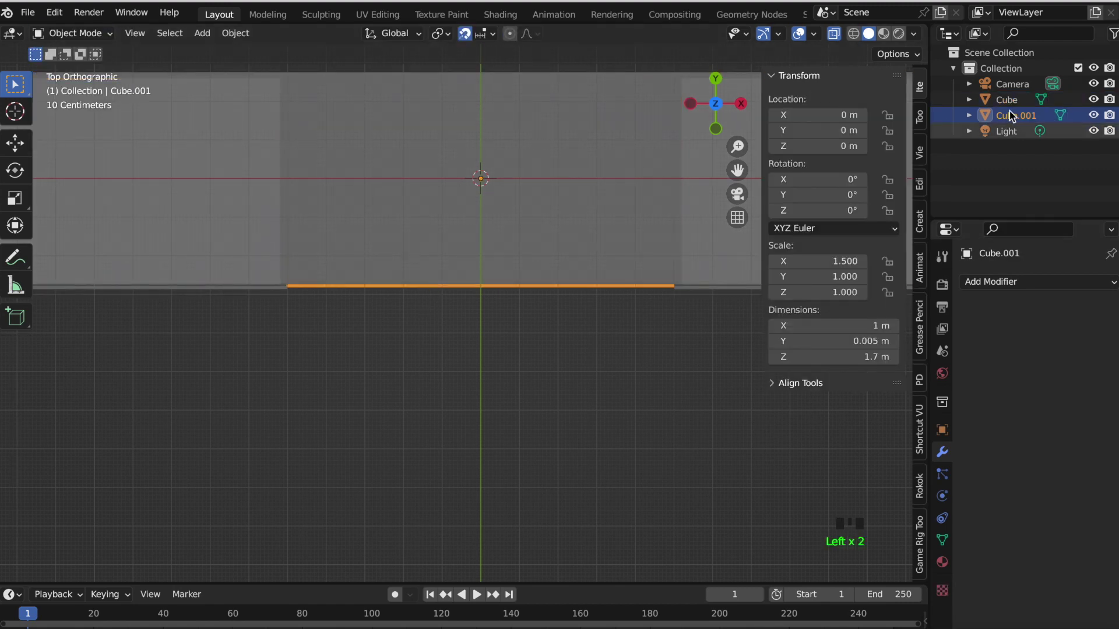
{"action": "key", "text": "r"}
{"action": "key", "text": "KP_1"}
{"action": "scroll", "scroll_direction": "down", "scroll_amount": 3}
{"action": "left_click", "coordinate": [1095, 132]}
{"action": "left_click", "coordinate": [715, 103]}
Rename the separated panel to Mirror and hide it.
{"action": "left_click", "coordinate": [839, 40]}
{"action": "key", "text": "KP_1"}
{"action": "left_click", "coordinate": [854, 42]}
{"action": "scroll", "scroll_direction": "up", "scroll_amount": 3}
{"action": "key", "text": "Tab"}
{"action": "left_click", "coordinate": [320, 197]}
Resume editing the cabinet mesh and unhide its door panels.
{"action": "left_click", "coordinate": [316, 188]}
{"action": "key", "text": "Tab"}
{"action": "key", "text": "alt+h"}
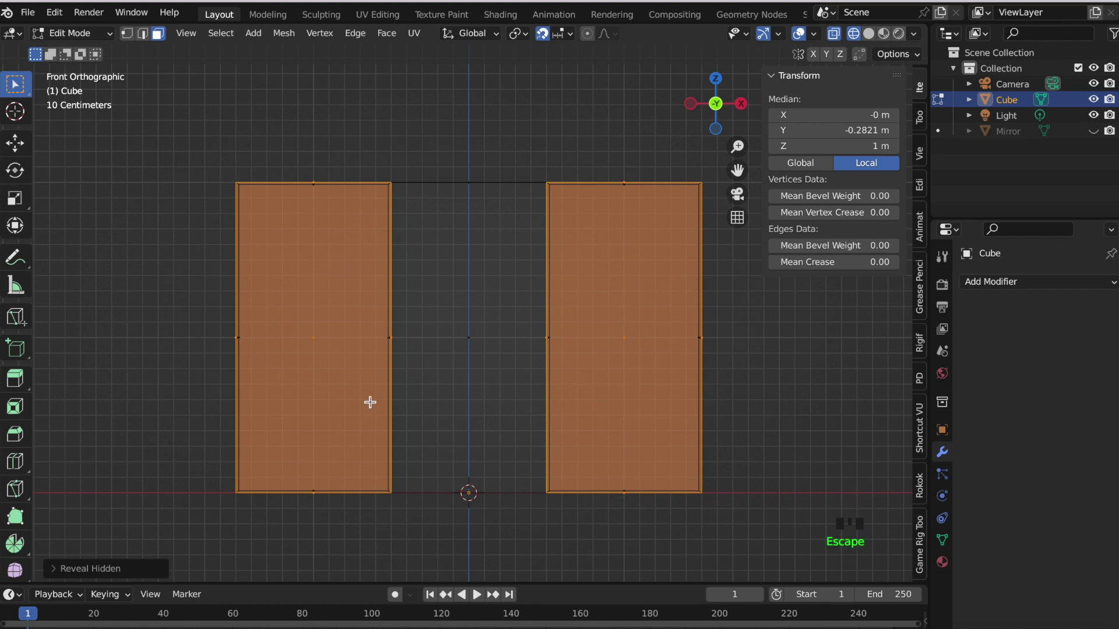
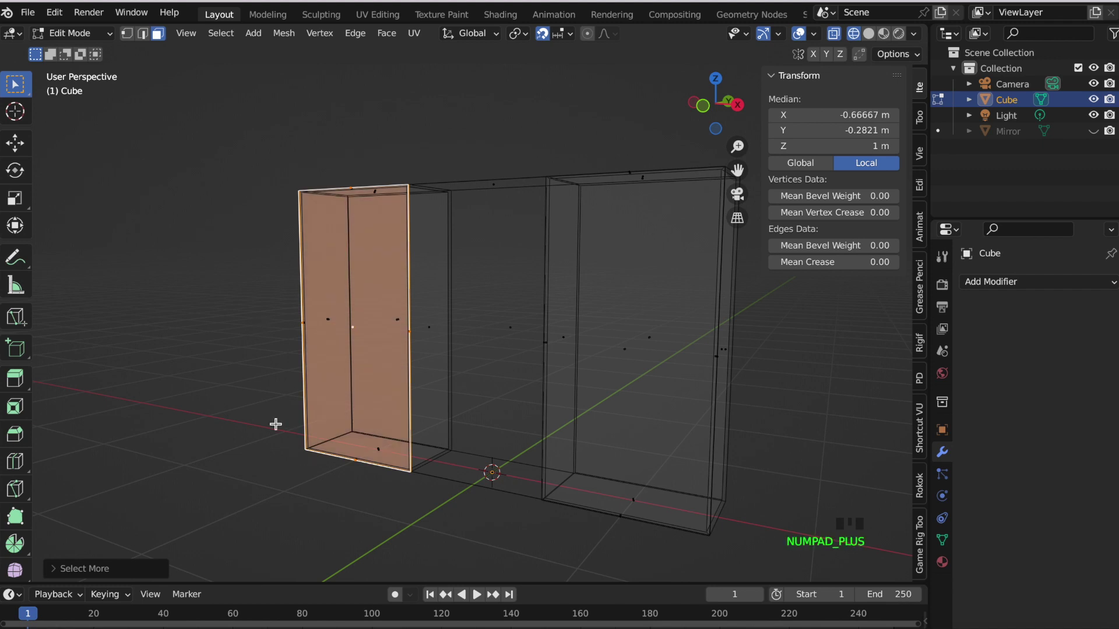
Duplicate the left door's inner face and flatten it into a horizontal line at mid-height.
{"action": "key", "text": "shift+d"}
{"action": "key", "text": "KP_1"}
{"action": "key", "text": "s"}
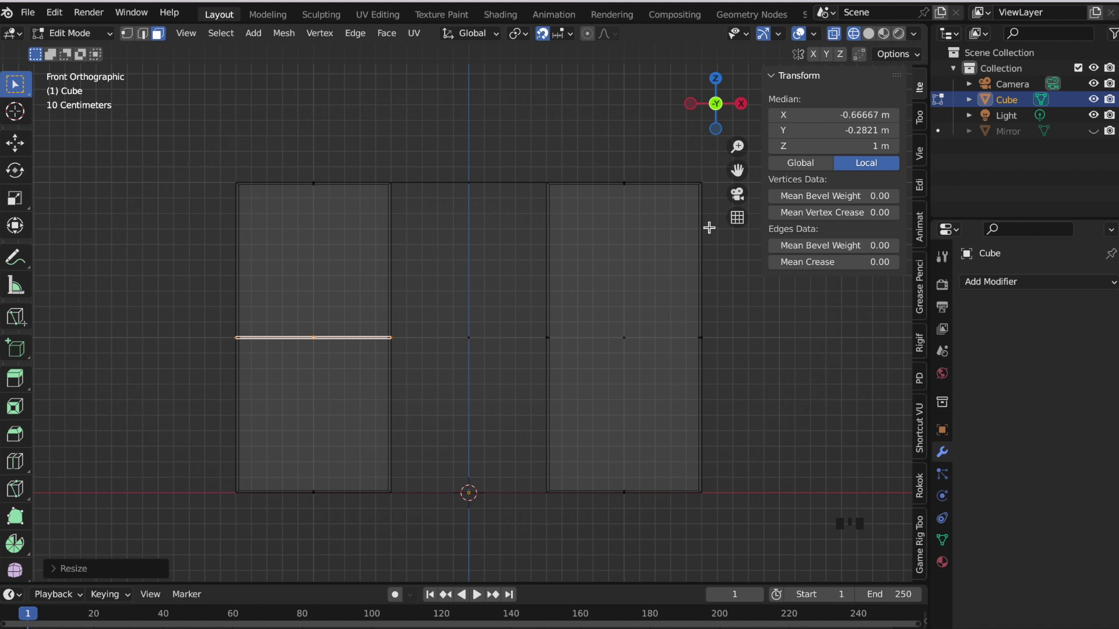
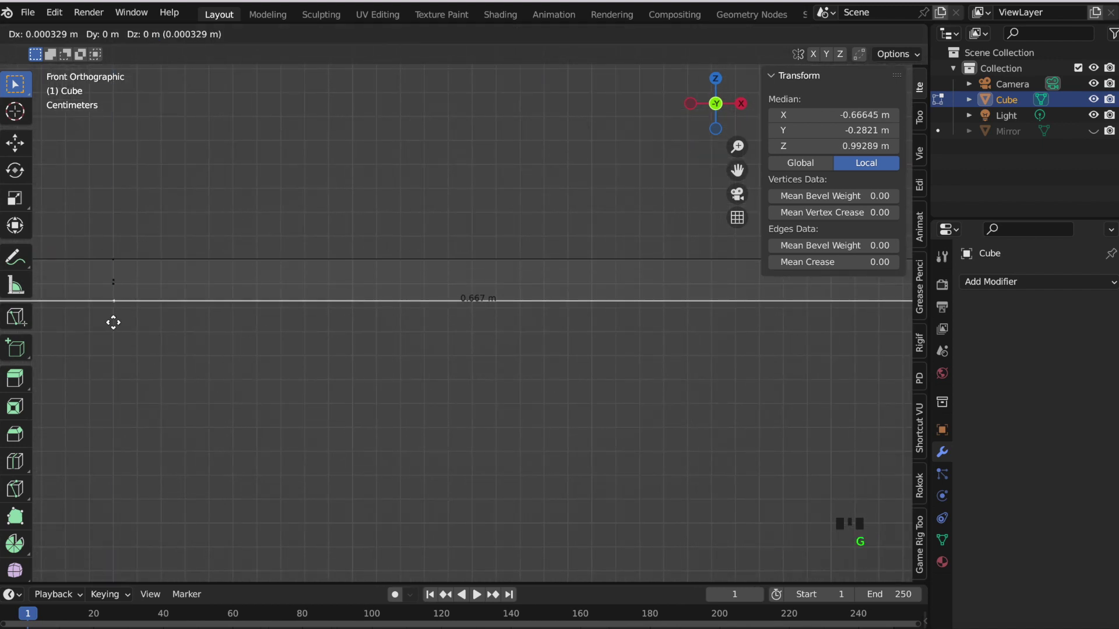
Select the thin shelf slab and move it to about 1 m height in the middle bay.
{"action": "scroll", "scroll_direction": "down", "scroll_amount": 3}
{"action": "key", "text": "l"}
{"action": "key", "text": "g"}
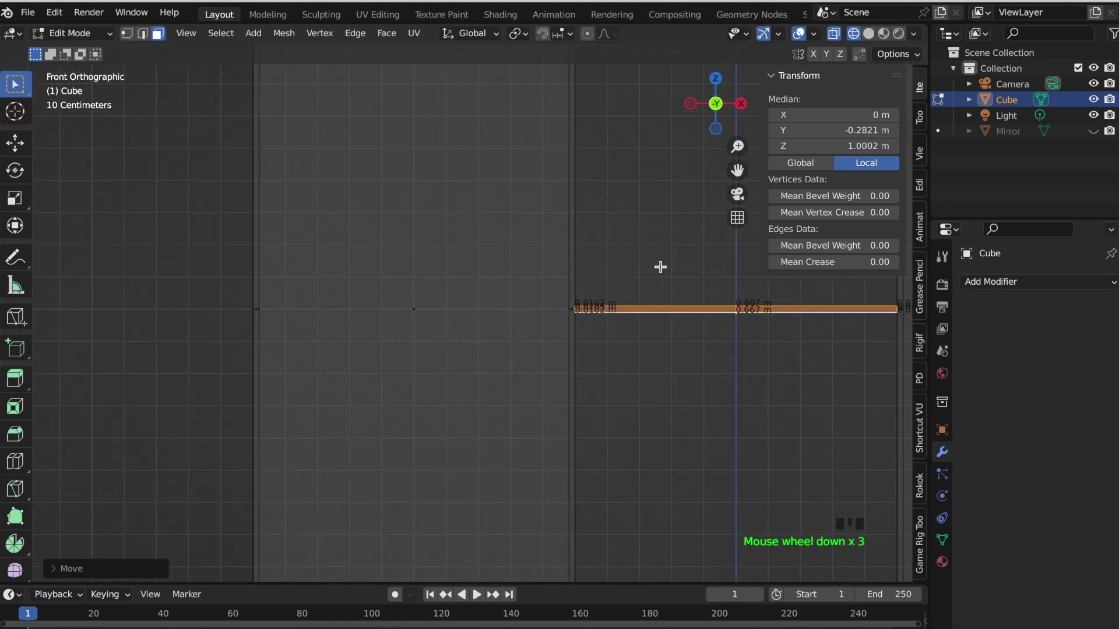
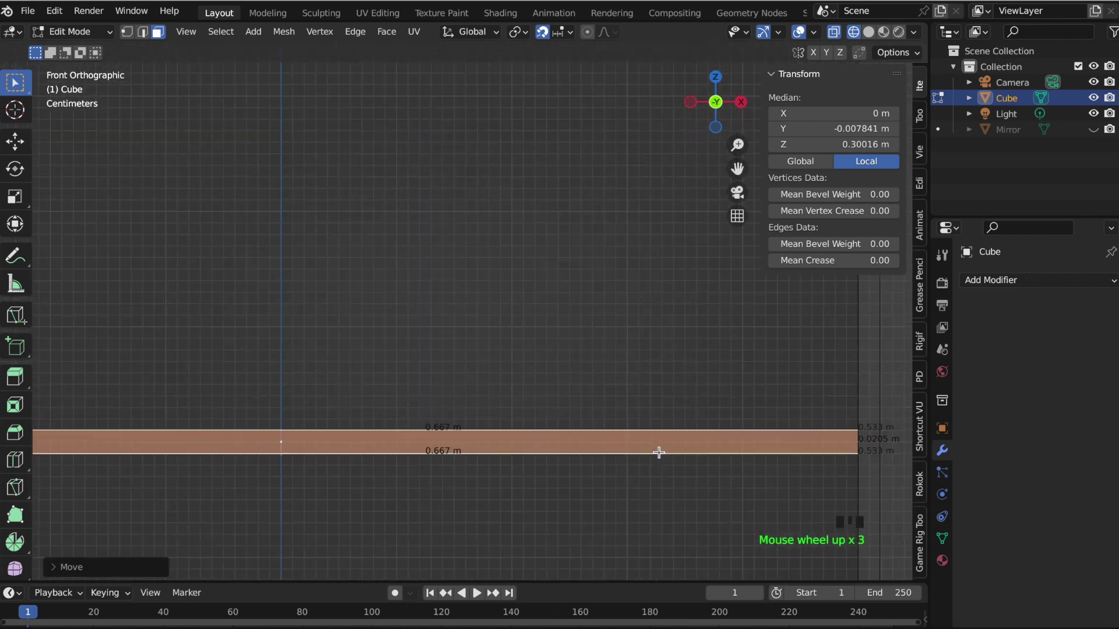
Duplicate the shelf upward along Z twice to stack evenly spaced shelves.
{"action": "key", "text": "g"}
{"action": "scroll", "scroll_direction": "down", "scroll_amount": 3}
{"action": "key", "text": "shift+d"}
{"action": "key", "text": "l"}
{"action": "scroll", "scroll_direction": "down", "scroll_amount": 3}
{"action": "key", "text": "shift+d"}
{"action": "scroll", "scroll_direction": "down", "scroll_amount": 3}
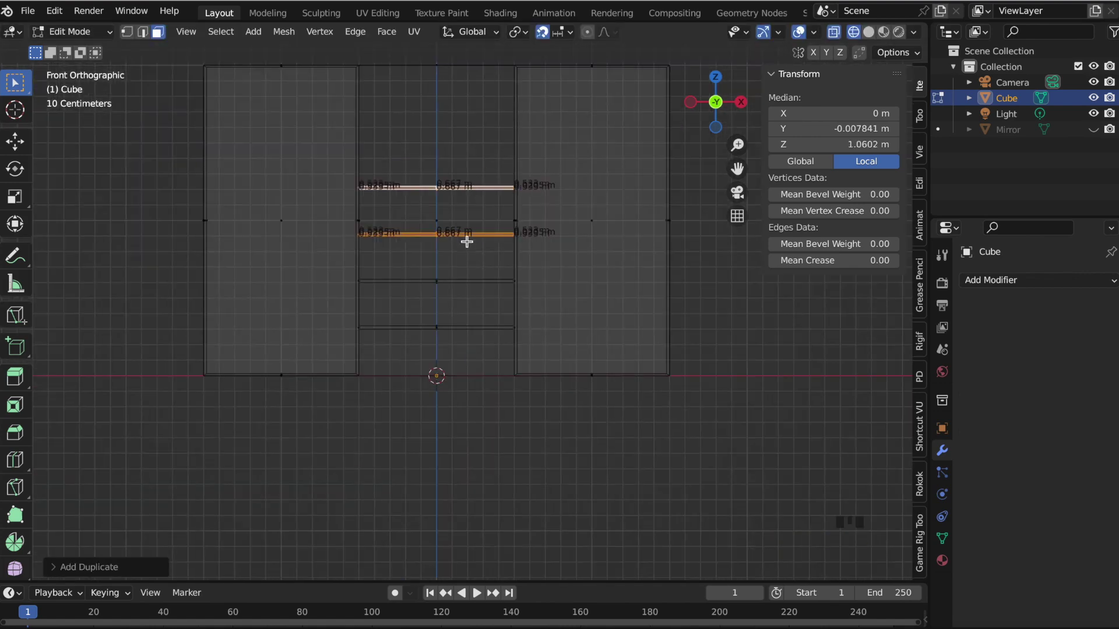
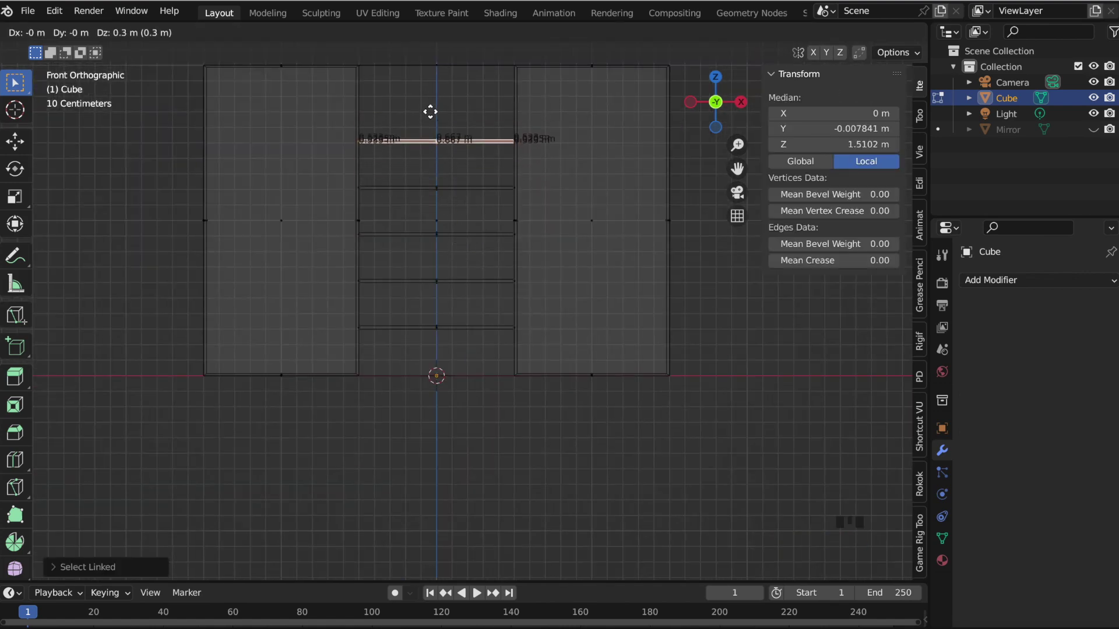
Copy one more shelf to the top, then delete the extra topmost shelf.
{"action": "key", "text": "Tab"}
{"action": "key", "text": "Tab"}
{"action": "left_click", "coordinate": [875, 38]}
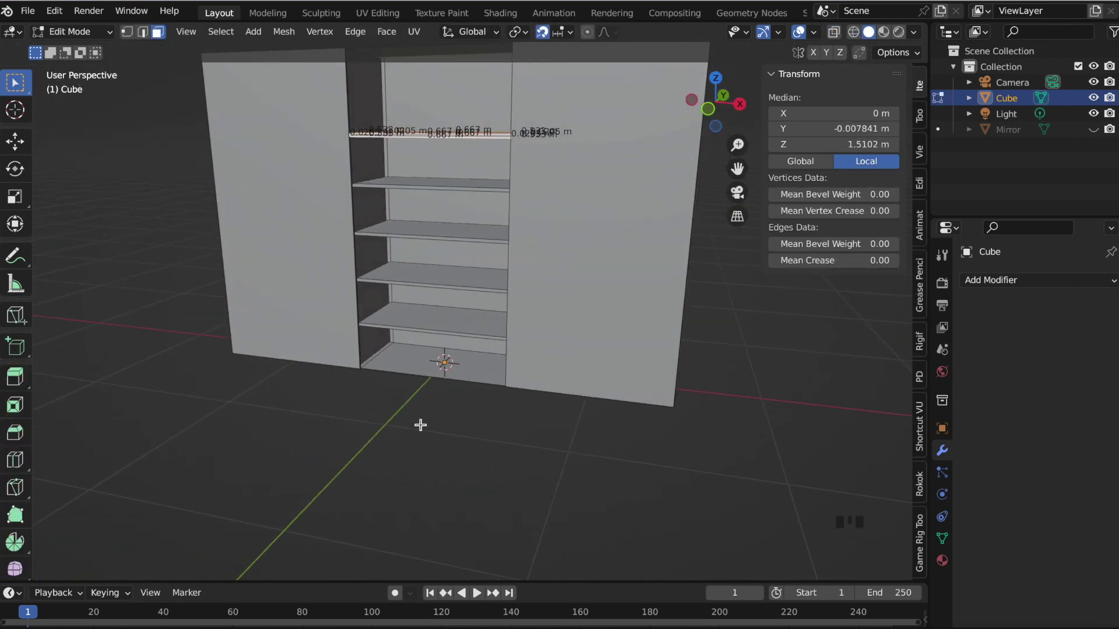
{"action": "key", "text": "KP_1"}
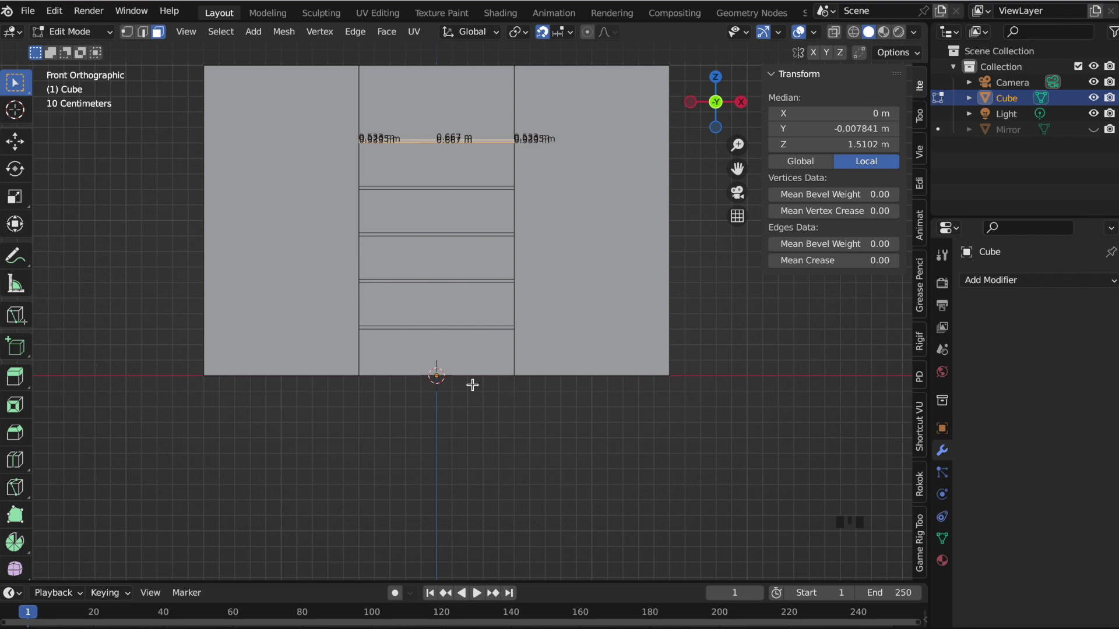
{"action": "key", "text": "x"}
{"action": "key", "text": "l"}
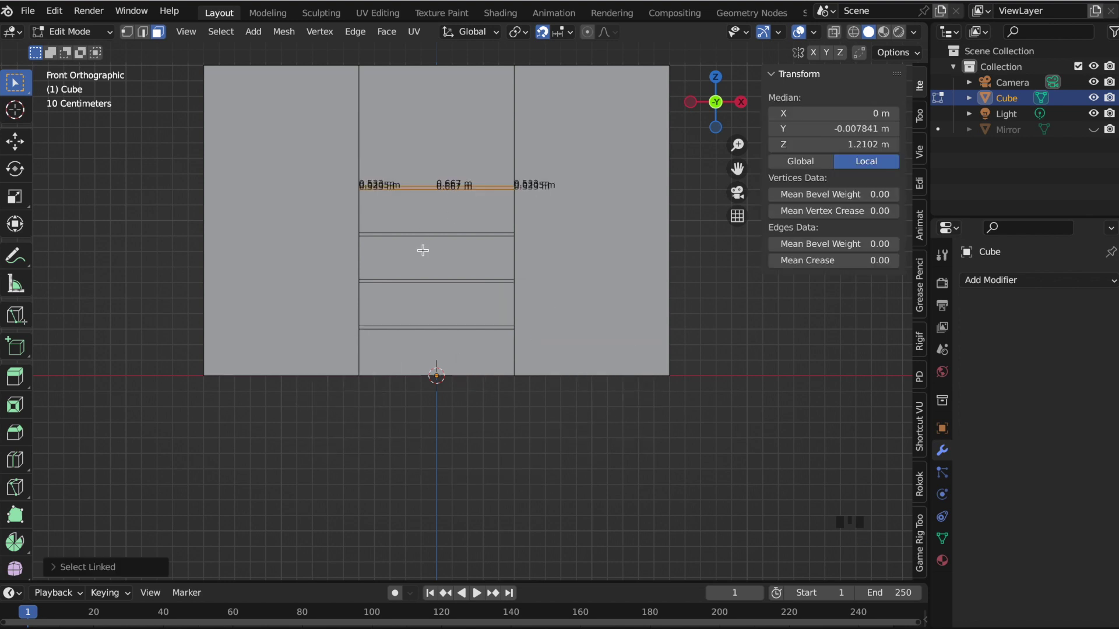
{"action": "key", "text": "x"}
{"action": "left_click", "coordinate": [718, 106]}
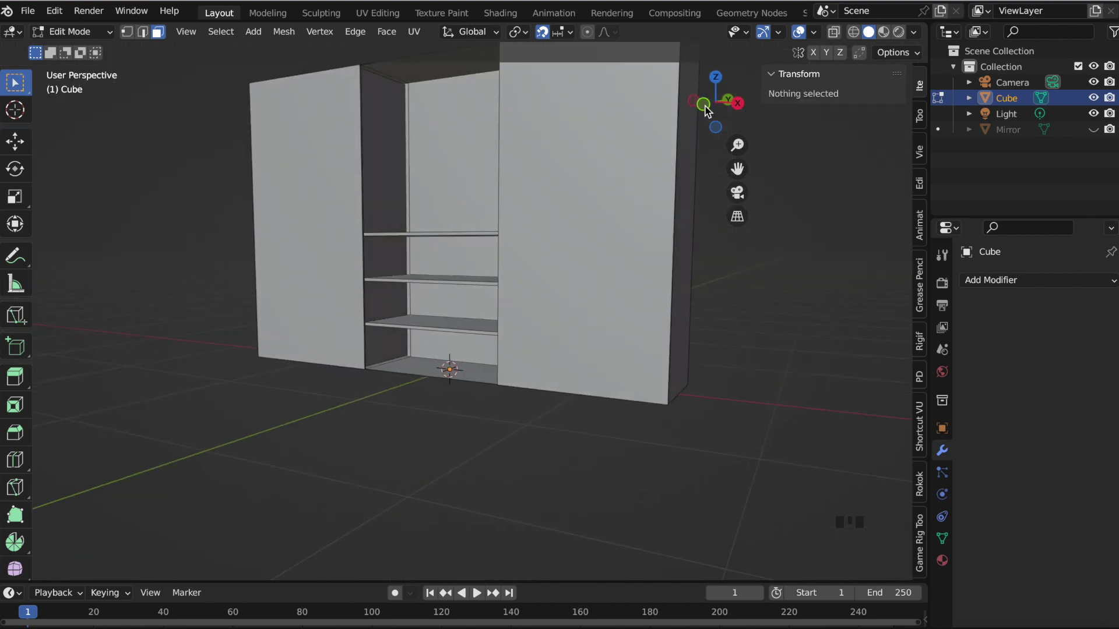
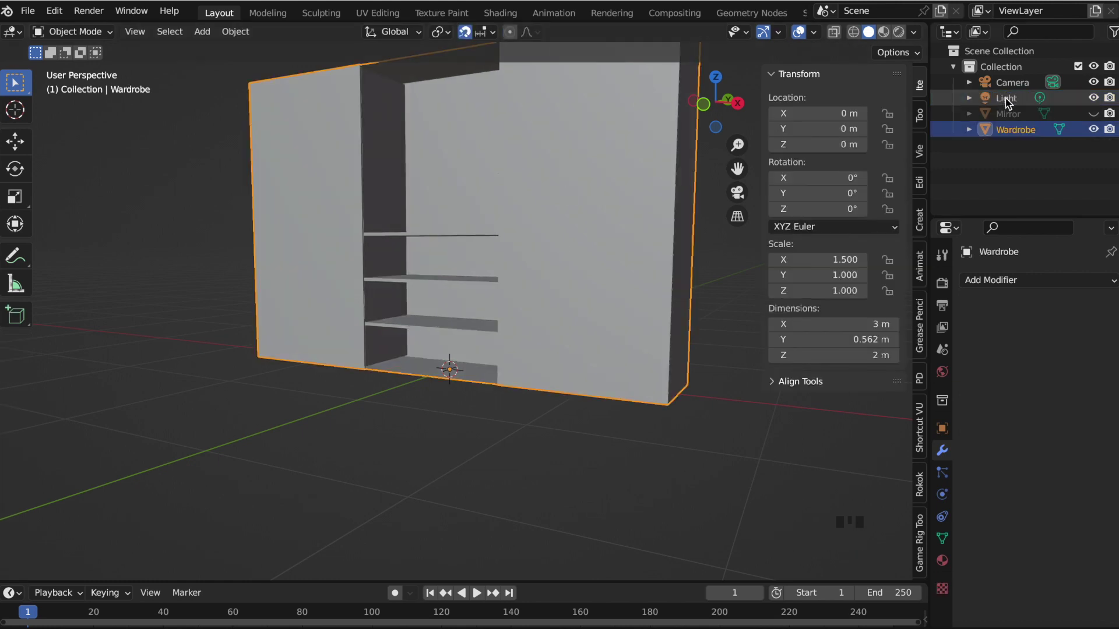
Rename the mirror panel to Wardrobe Mirror, then resume editing the Wardrobe mesh.
{"action": "left_click", "coordinate": [1098, 118]}
{"action": "left_click", "coordinate": [1004, 121]}
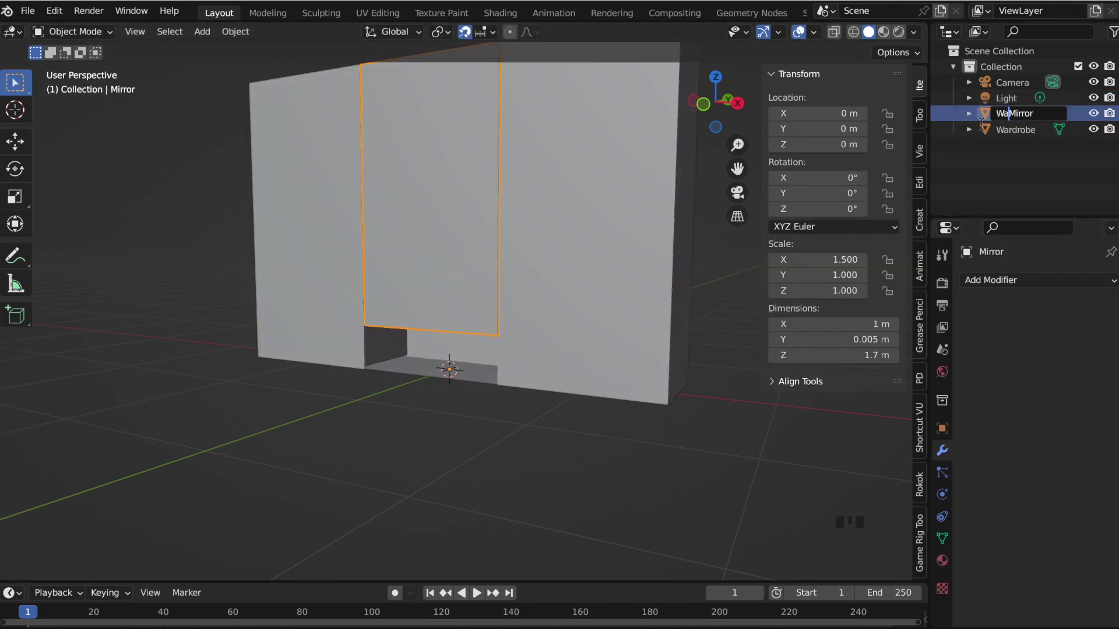
{"action": "left_click", "coordinate": [322, 308]}
{"action": "left_click", "coordinate": [716, 99]}
{"action": "key", "text": "Tab"}
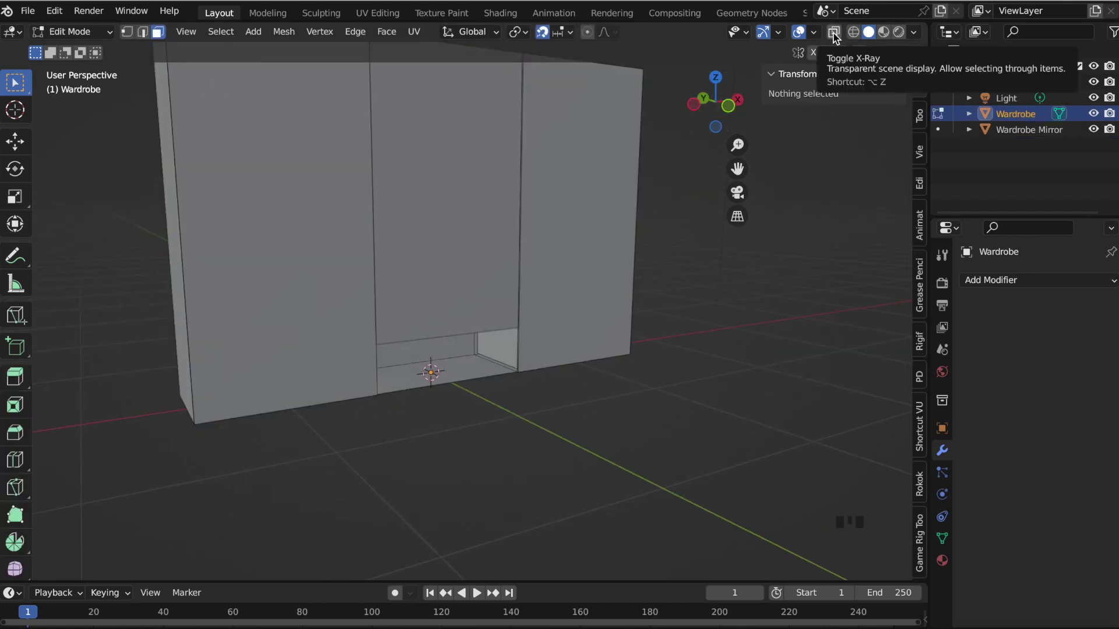
Duplicate the left and central front faces as flat door panels in front view.
{"action": "key", "text": "l"}
{"action": "key", "text": "KP_1"}
{"action": "key", "text": "shift+d"}
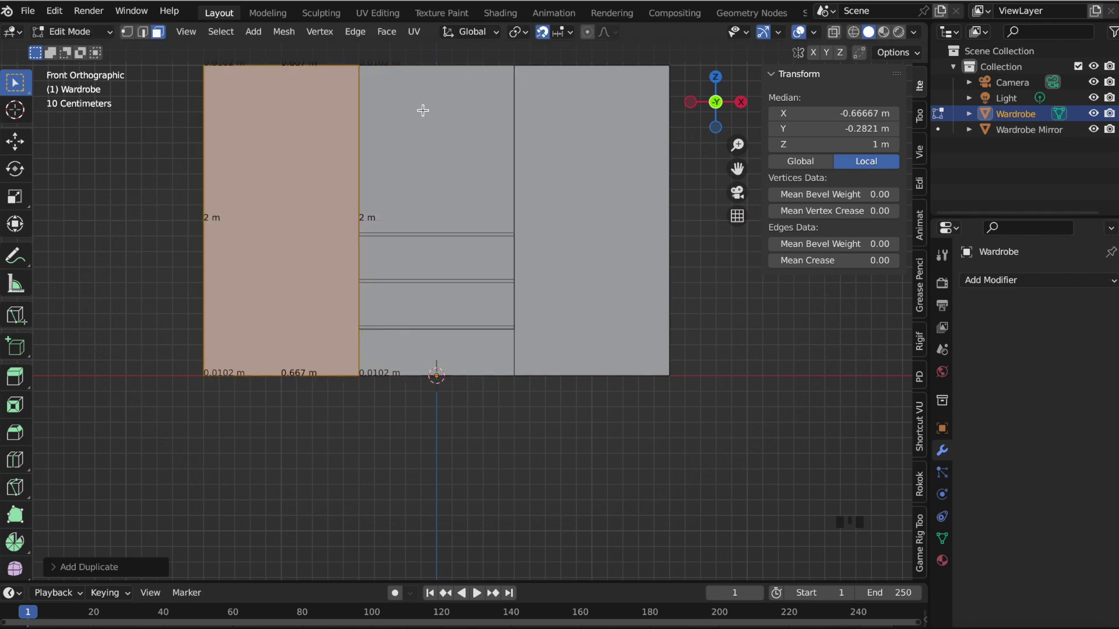
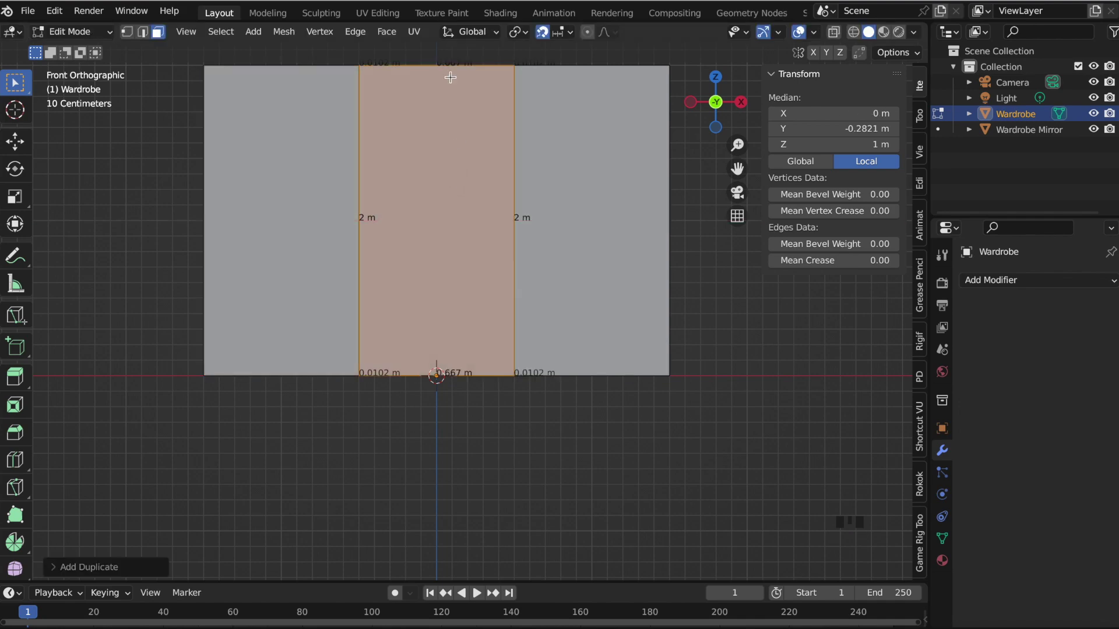
{"action": "left_click", "coordinate": [838, 37]}
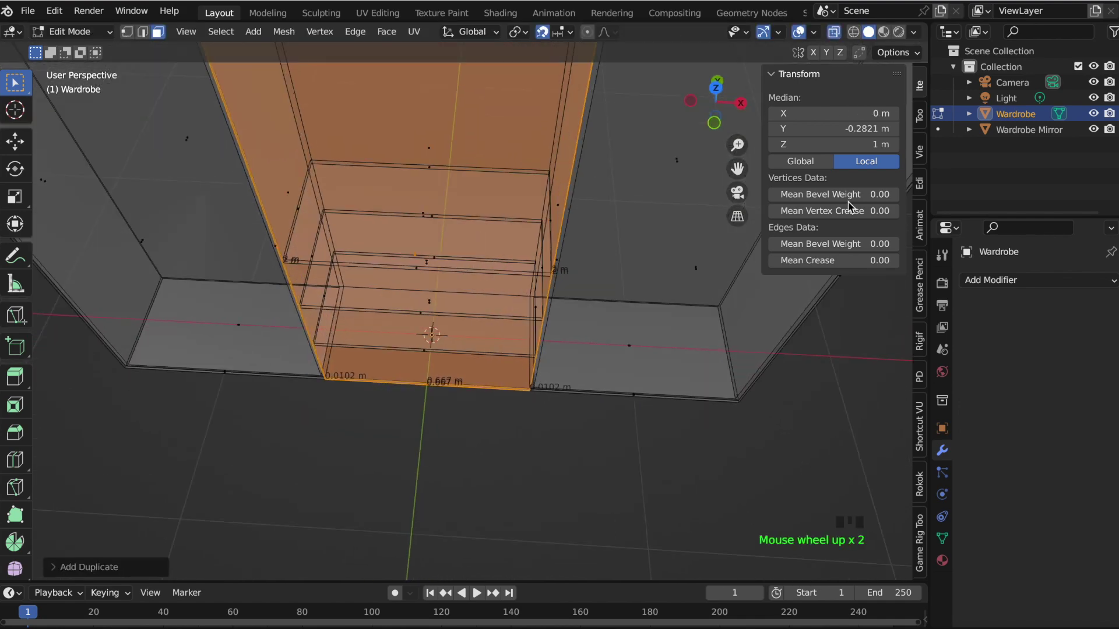
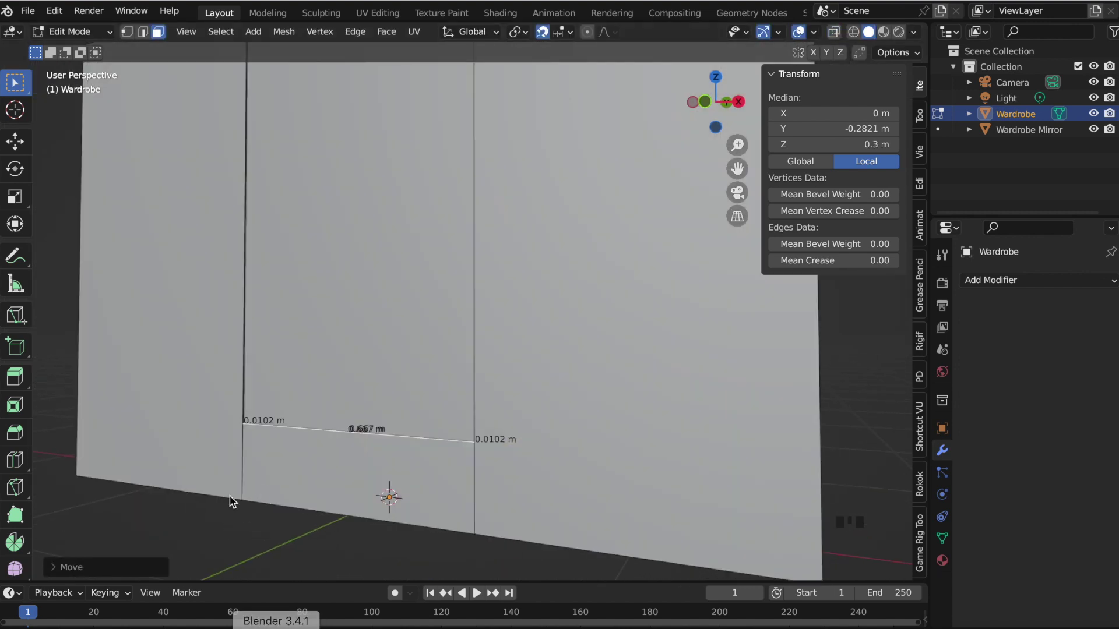
{"action": "key", "text": "KP_1"}
{"action": "scroll", "scroll_direction": "down", "scroll_amount": 3}
Lower the door's bottom edge to 0.3 m and share the wardrobe's material with Wardrobe Mirror.
{"action": "key", "text": "Tab"}
{"action": "left_click", "coordinate": [733, 110]}
{"action": "key", "text": "KP_1"}
{"action": "scroll", "scroll_direction": "down", "scroll_amount": 3}
{"action": "left_click", "coordinate": [721, 107]}
{"action": "left_click", "coordinate": [424, 286]}
{"action": "left_click", "coordinate": [949, 566]}
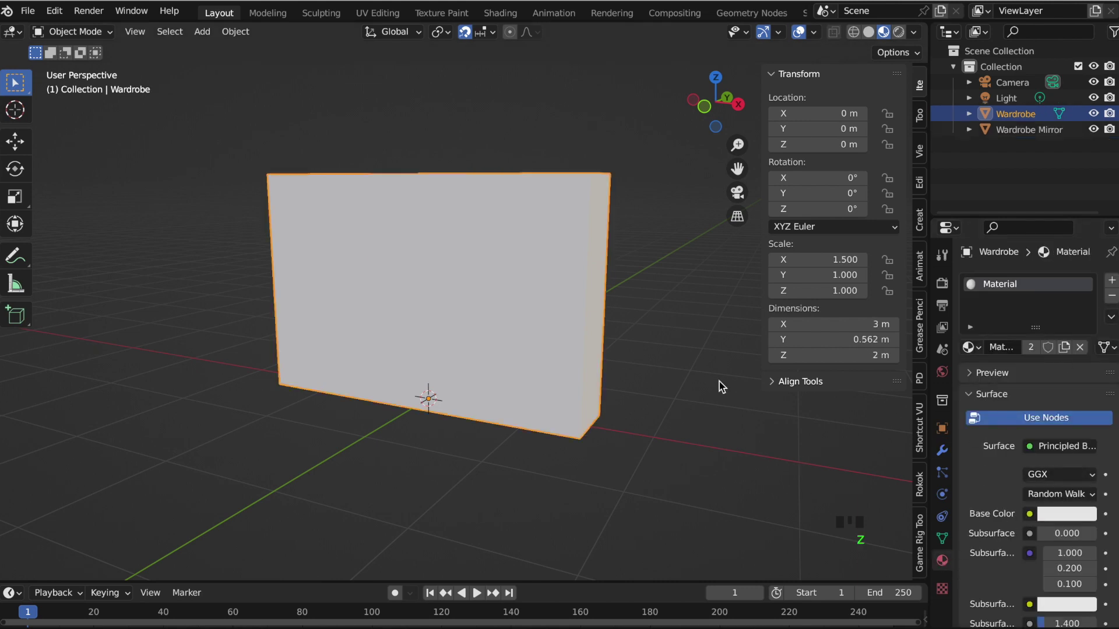
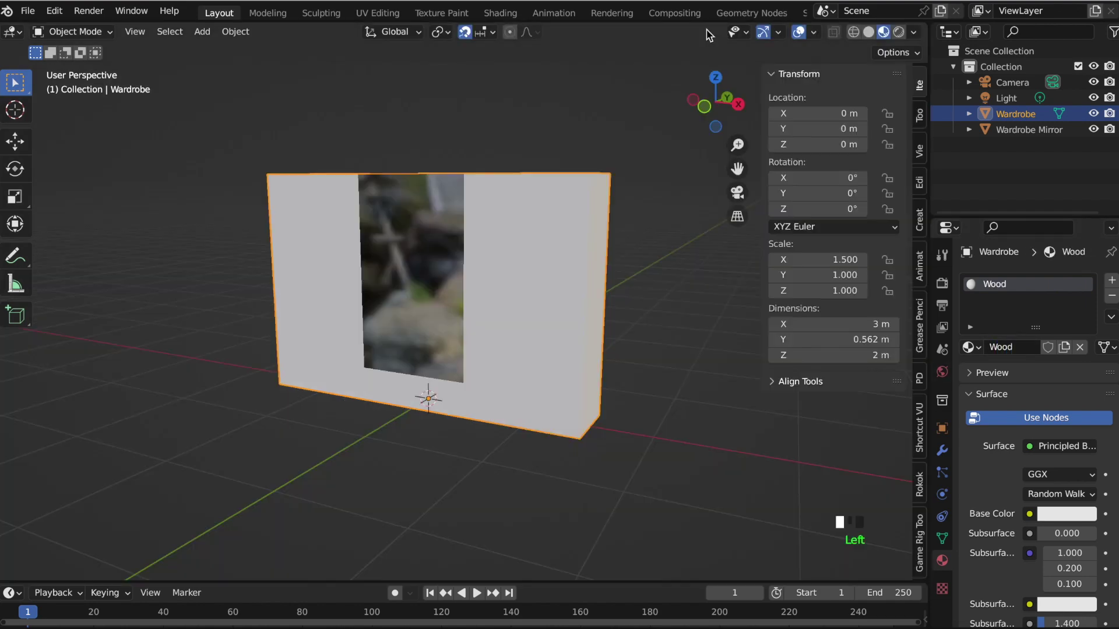
Add a floor plane under the wardrobe scaled to about 5.6 m with a new blue material.
{"action": "key", "text": "shift+a"}
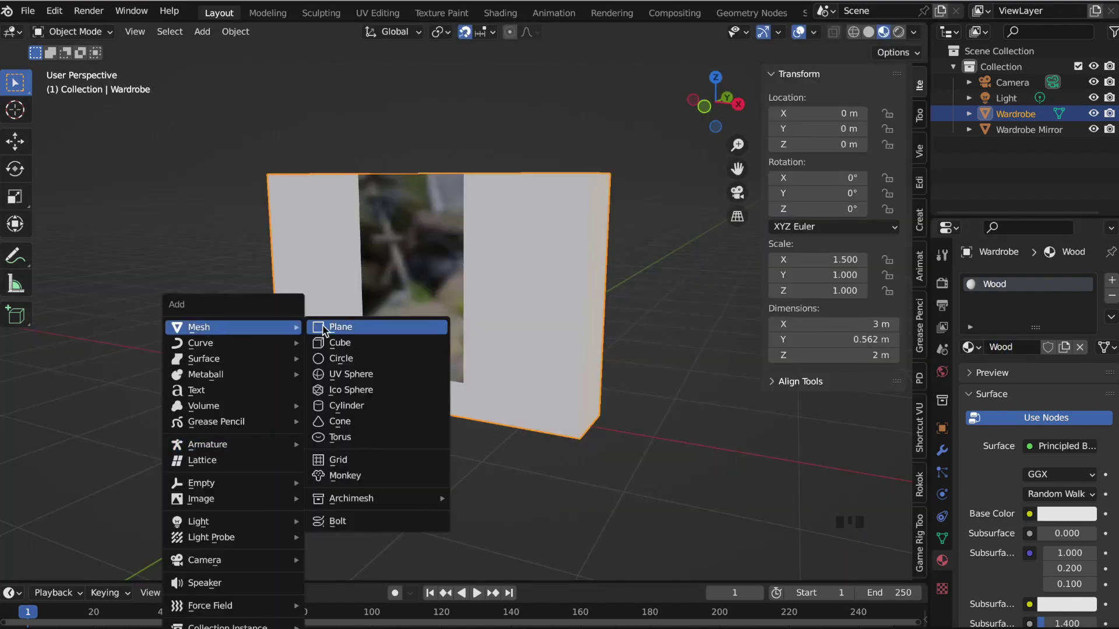
{"action": "key", "text": "s"}
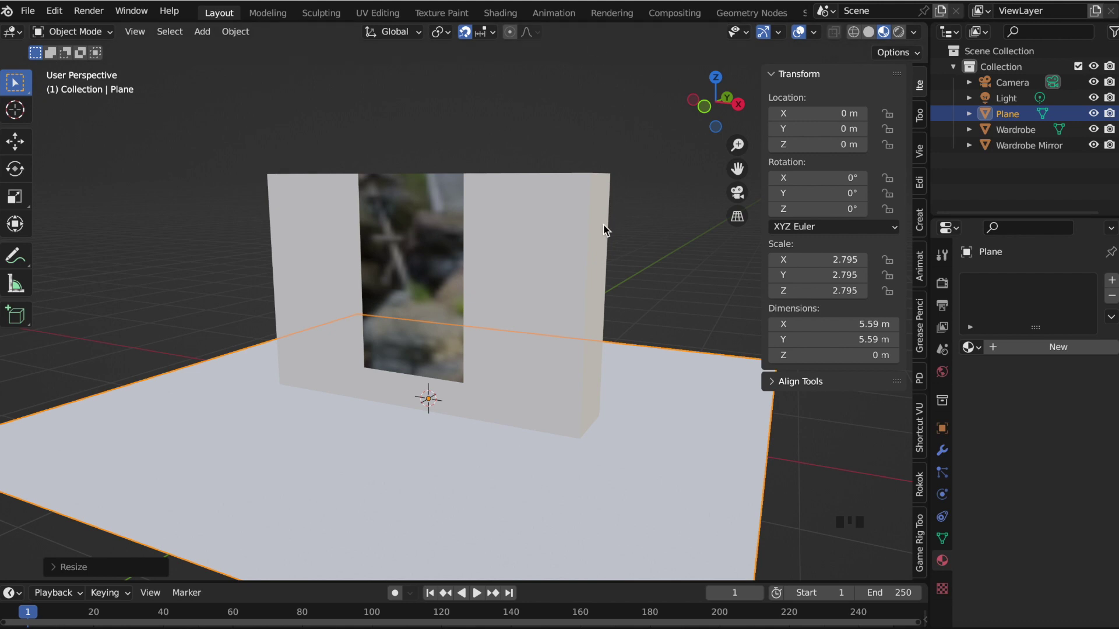
{"action": "left_click", "coordinate": [532, 273]}
{"action": "left_click", "coordinate": [1044, 355]}
{"action": "left_click", "coordinate": [1046, 519]}
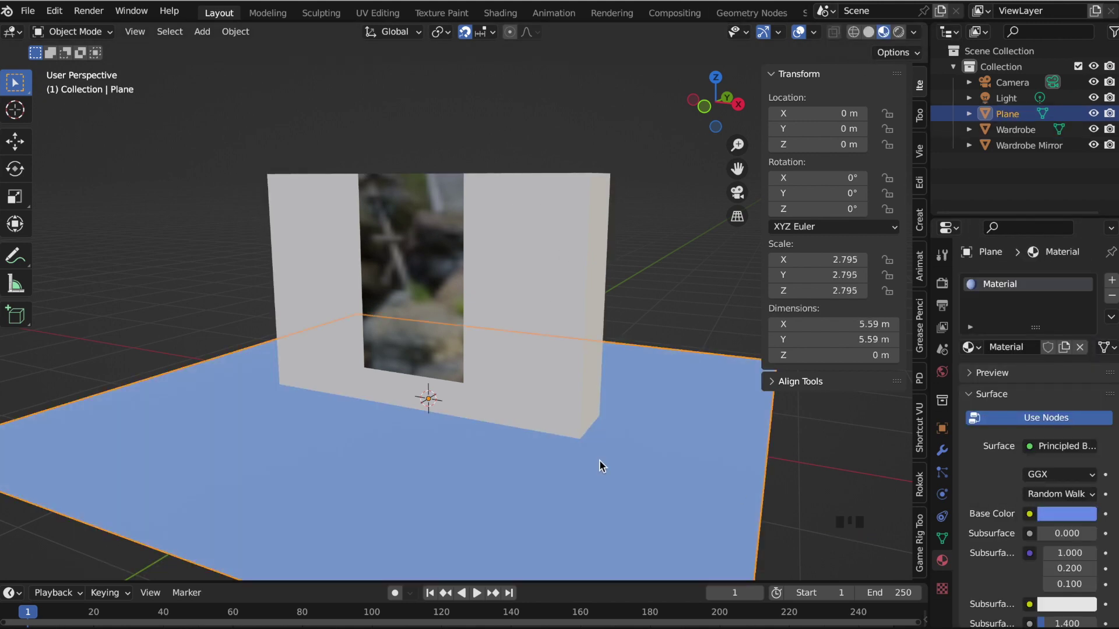
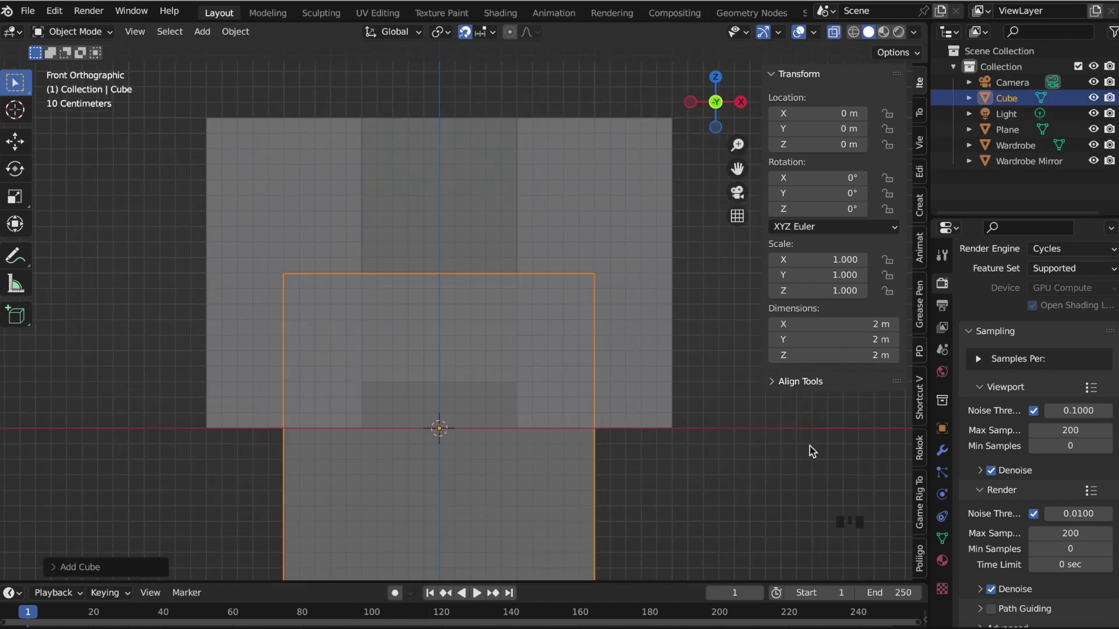
Scale the cube to a 6 × 2 × 6 cm handle piece near 1 m height and apply its transforms.
{"action": "key", "text": "s"}
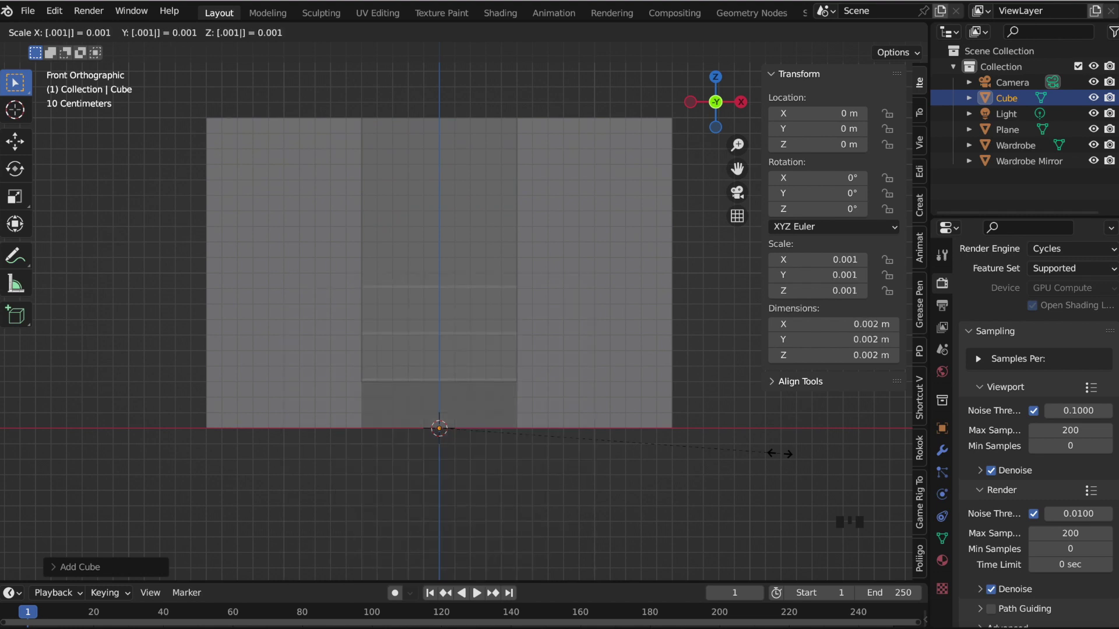
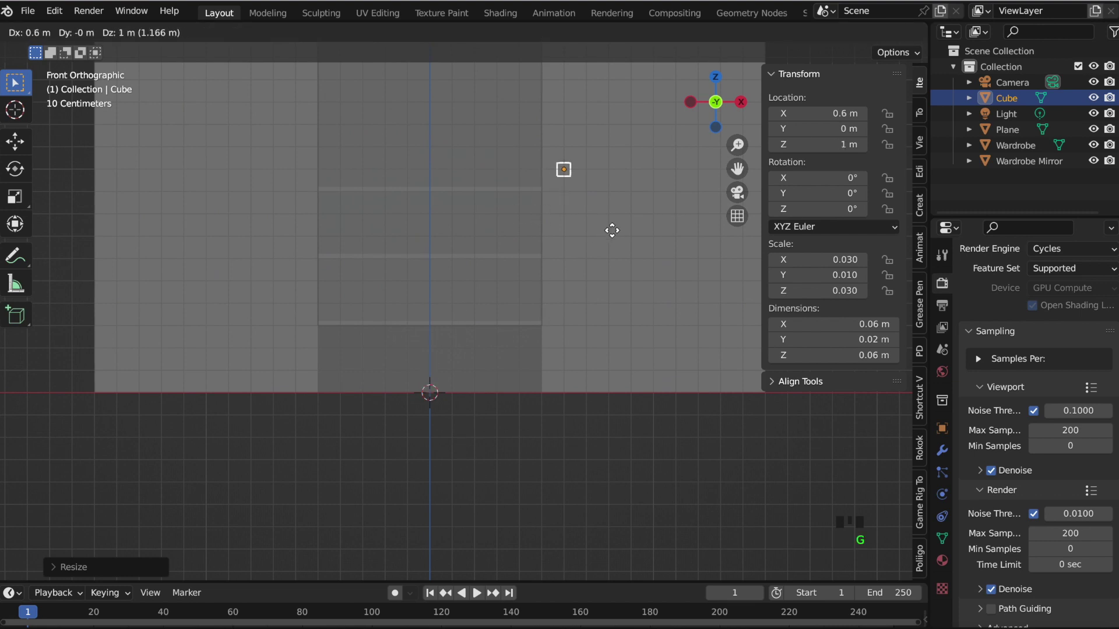
{"action": "scroll", "scroll_direction": "down", "scroll_amount": 3}
{"action": "scroll", "scroll_direction": "up", "scroll_amount": 3}
{"action": "key", "text": "a"}
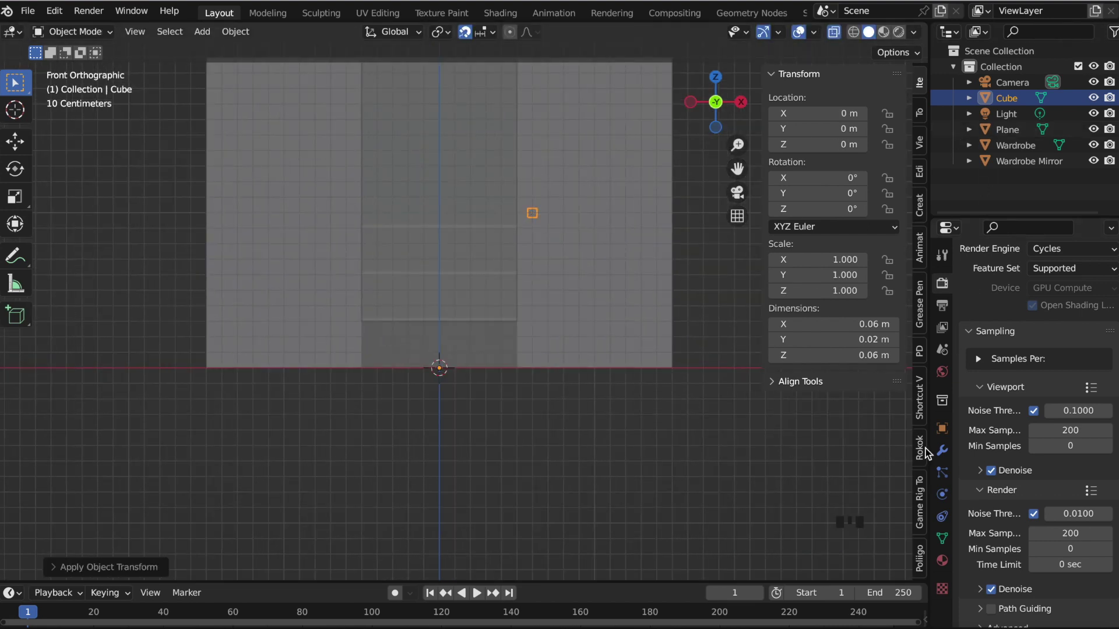
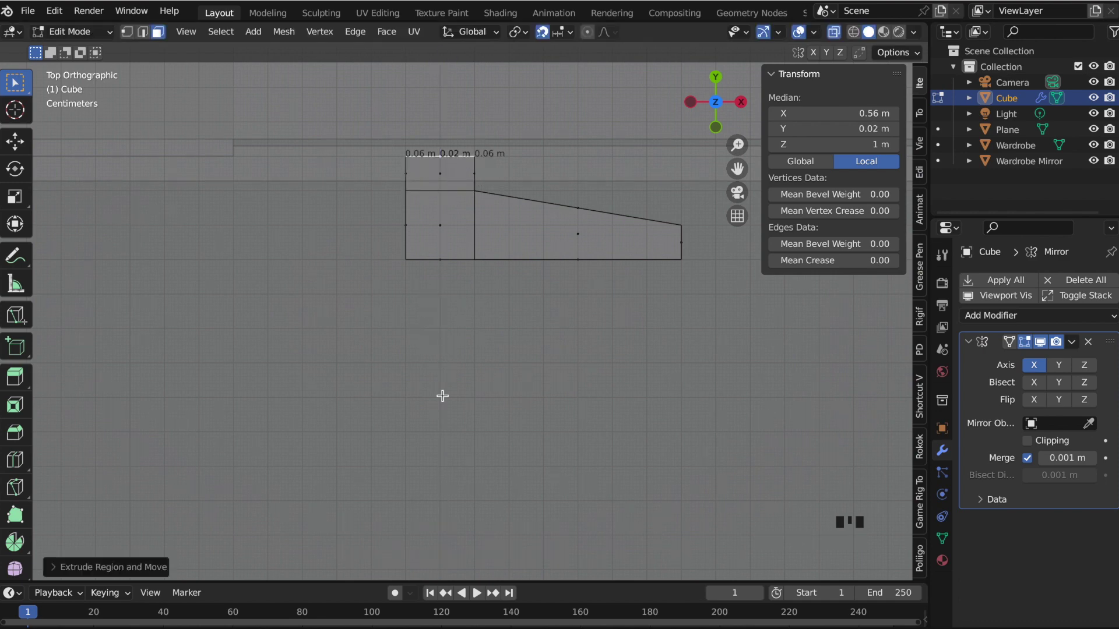
Shift the linked handle geometry along Y and stretch it to 14 cm tall, mirrored on both doors.
{"action": "scroll", "scroll_direction": "up", "scroll_amount": 3}
{"action": "key", "text": "l"}
{"action": "key", "text": "g"}
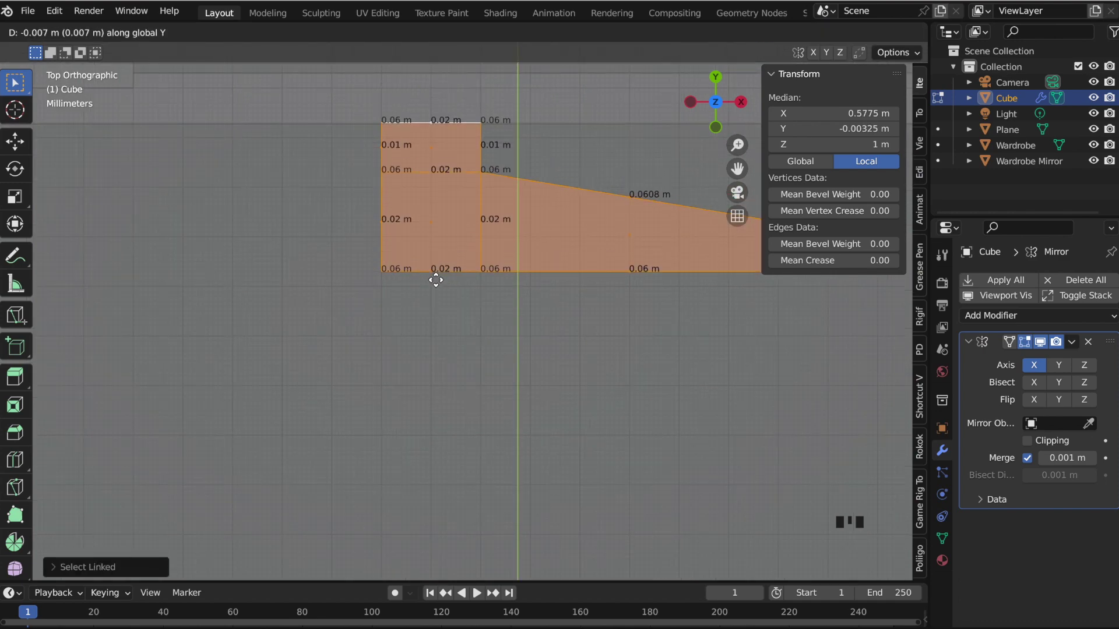
{"action": "scroll", "scroll_direction": "down", "scroll_amount": 3}
{"action": "key", "text": "Tab"}
{"action": "scroll", "scroll_direction": "down", "scroll_amount": 3}
{"action": "key", "text": "KP_1"}
{"action": "scroll", "scroll_direction": "down", "scroll_amount": 3}
{"action": "key", "text": "Tab"}
{"action": "scroll", "scroll_direction": "up", "scroll_amount": 3}
{"action": "key", "text": "s"}
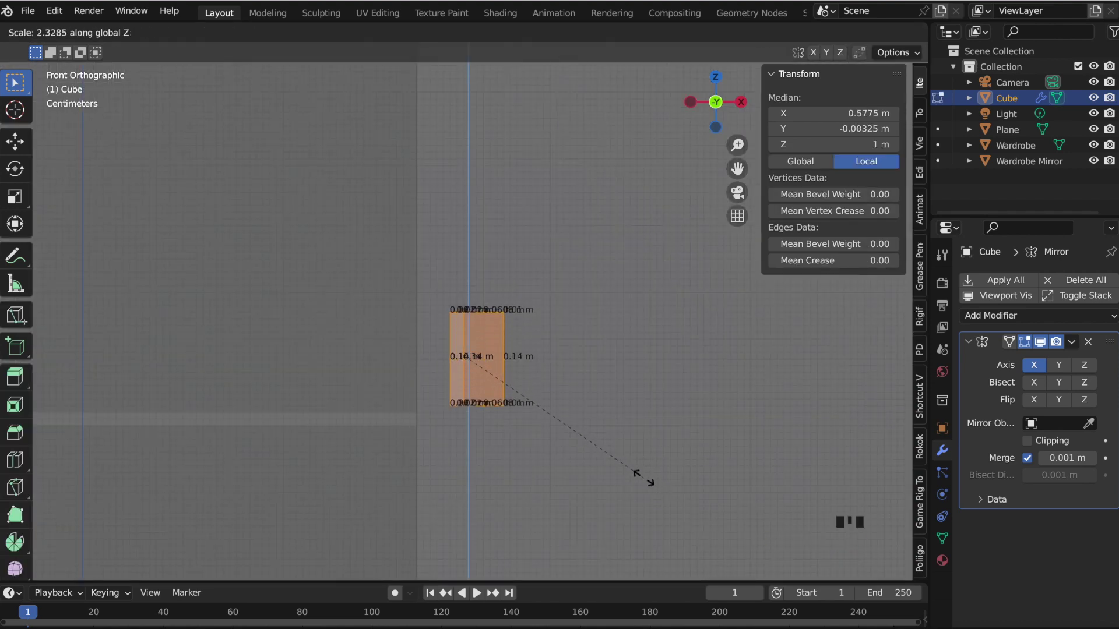
{"action": "key", "text": "Tab"}
{"action": "scroll", "scroll_direction": "down", "scroll_amount": 3}
Give the handles a new material with an orange-gold Base Color.
{"action": "left_click", "coordinate": [682, 442]}
{"action": "left_click", "coordinate": [851, 93]}
{"action": "left_click", "coordinate": [1023, 353]}
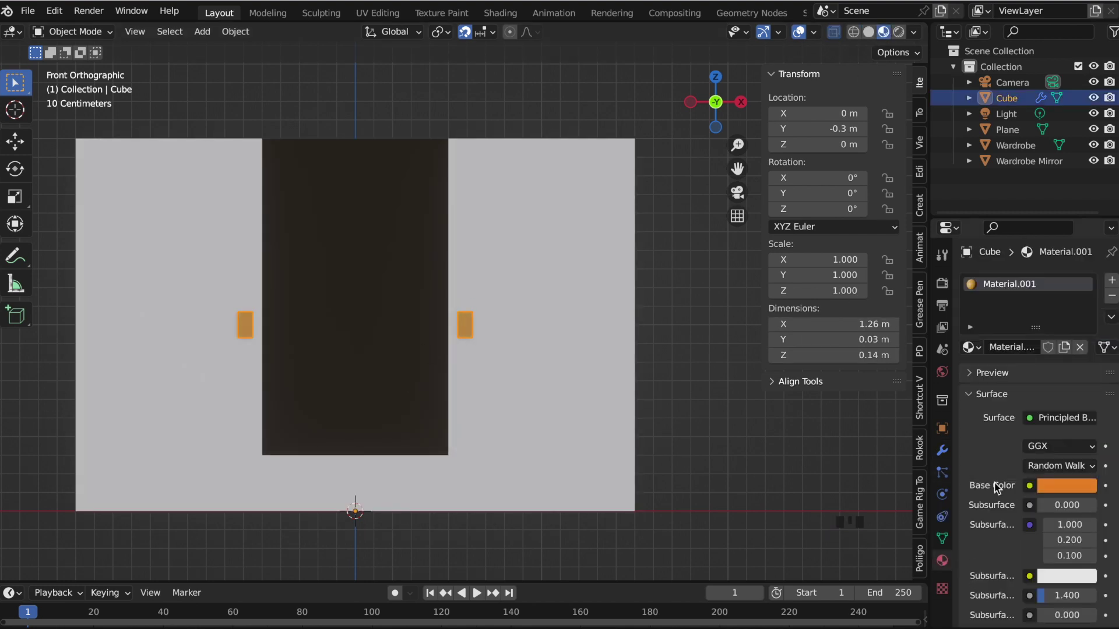
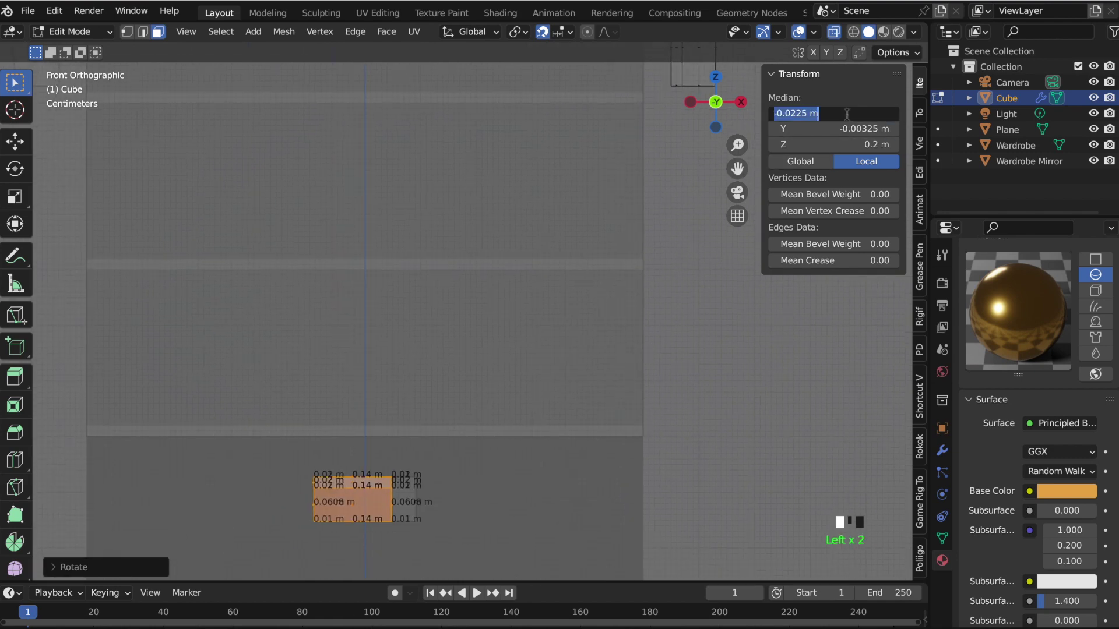
Centre the drawer handle at Median X 0 and raise it 0.04 m along Z.
{"action": "key", "text": "g"}
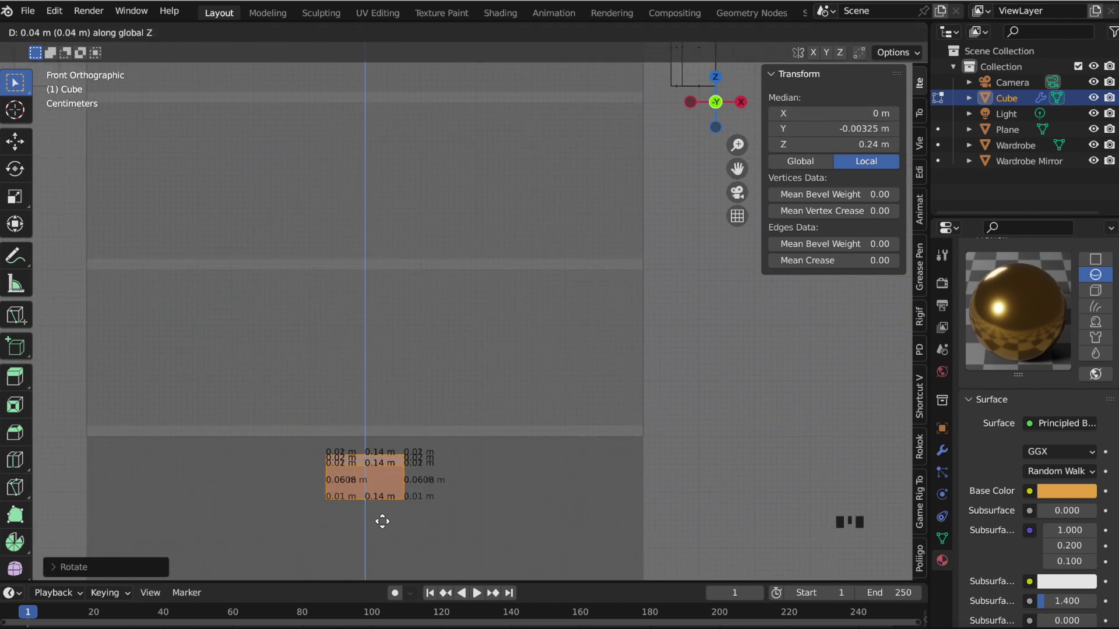
{"action": "key", "text": "Tab"}
{"action": "scroll", "scroll_direction": "down", "scroll_amount": 3}
{"action": "left_click", "coordinate": [722, 104]}
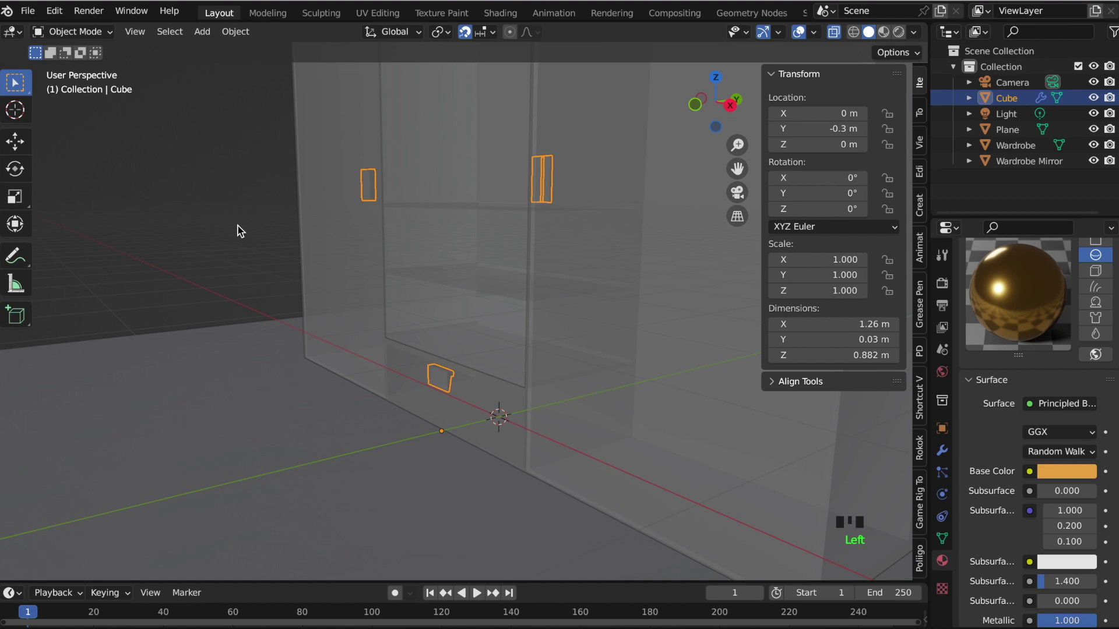
Parent the Handles object to the Wardrobe.
{"action": "left_click", "coordinate": [716, 104]}
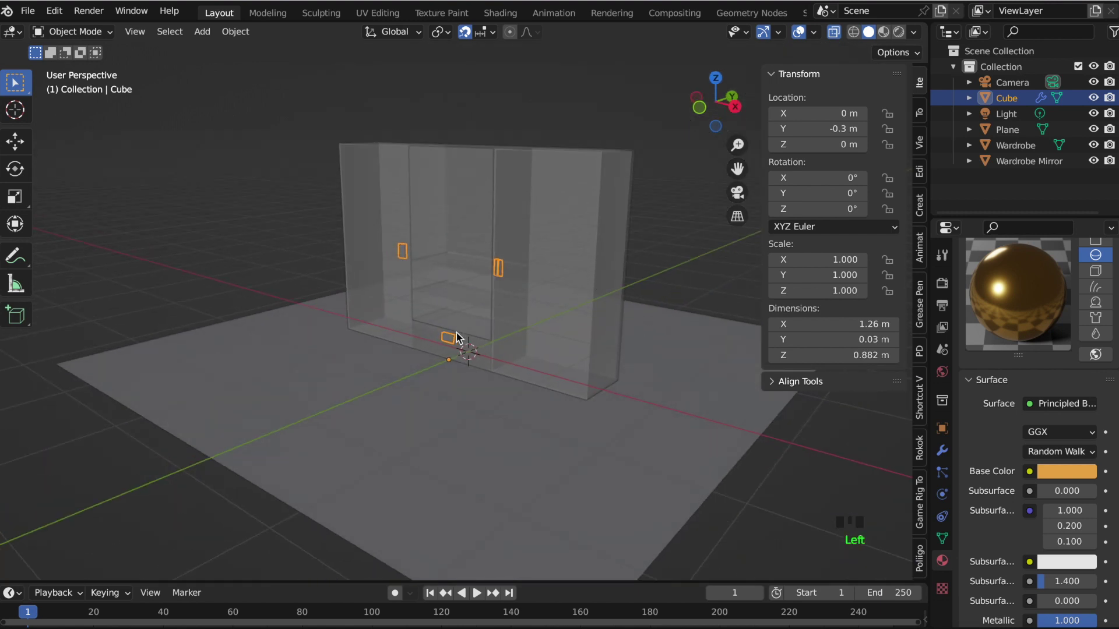
{"action": "left_click", "coordinate": [577, 234]}
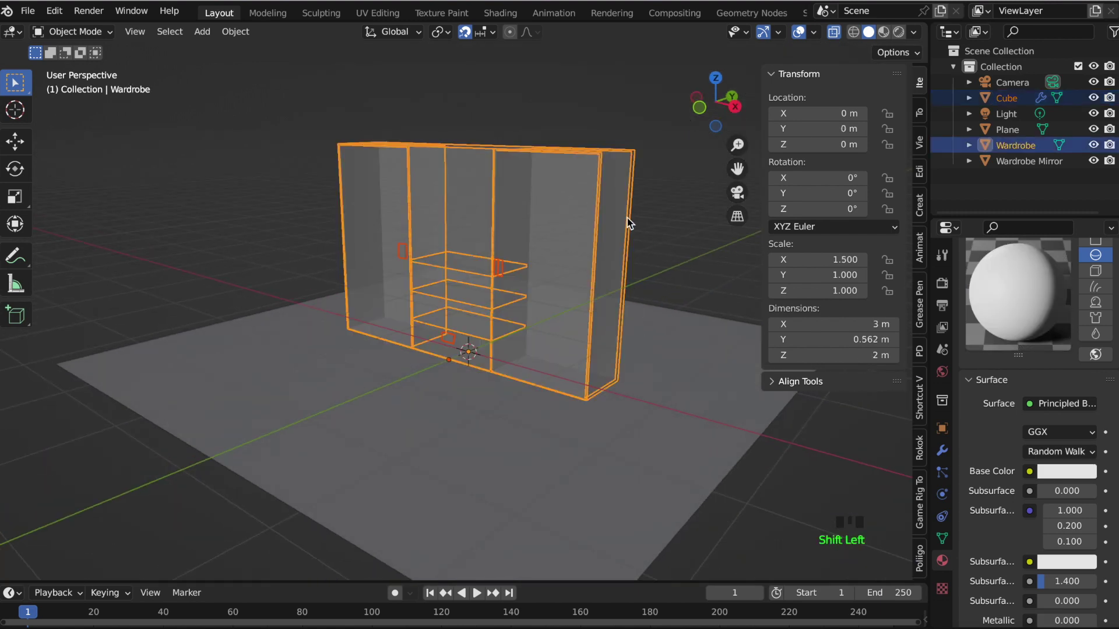
{"action": "left_click", "coordinate": [402, 250]}
{"action": "left_click", "coordinate": [400, 168]}
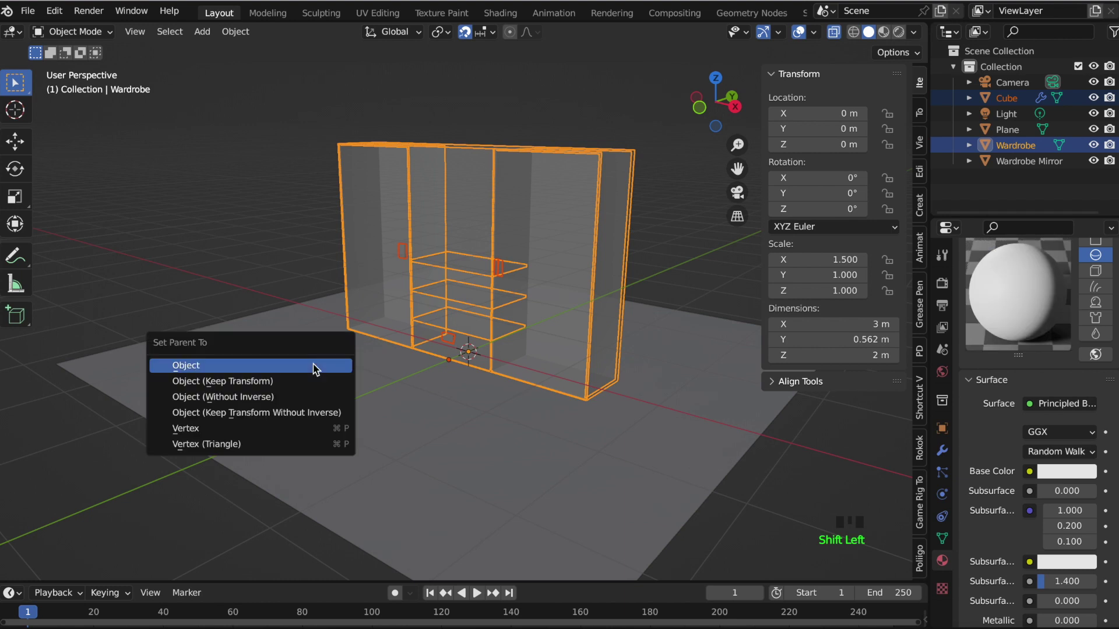
{"action": "double_click", "coordinate": [1024, 164]}
Parent the mirror to the Wardrobe as well.
{"action": "left_click", "coordinate": [444, 226]}
{"action": "left_click", "coordinate": [371, 211]}
{"action": "key", "text": "ctrl+p"}
{"action": "left_click", "coordinate": [976, 140]}
Move the grouped wardrobe 2 m along Y.
{"action": "left_click", "coordinate": [539, 130]}
{"action": "left_click", "coordinate": [552, 208]}
{"action": "key", "text": "g"}
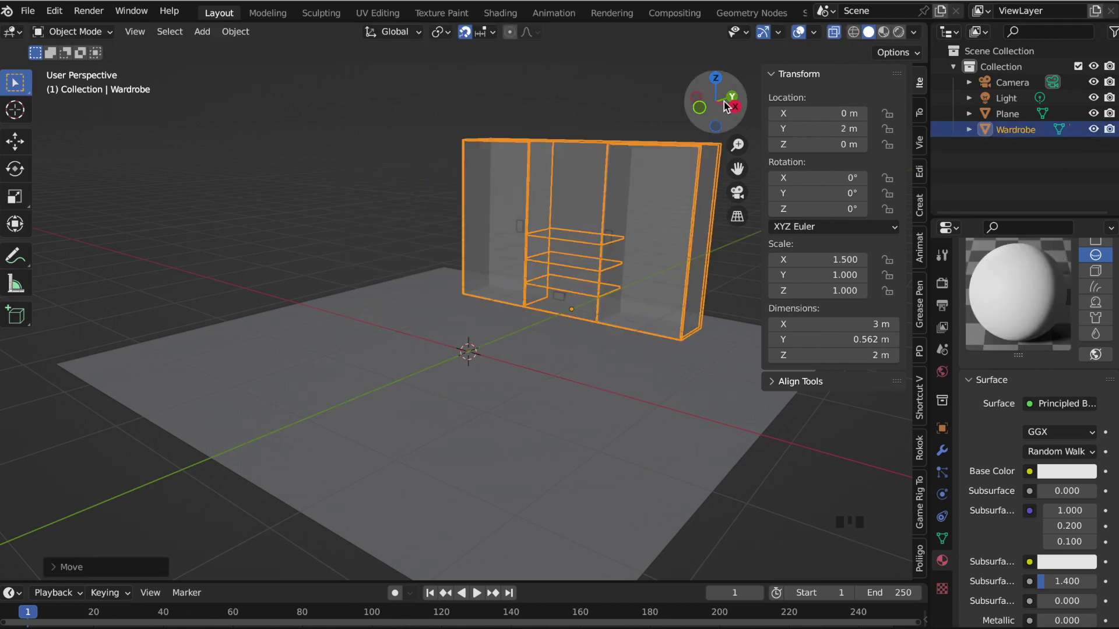
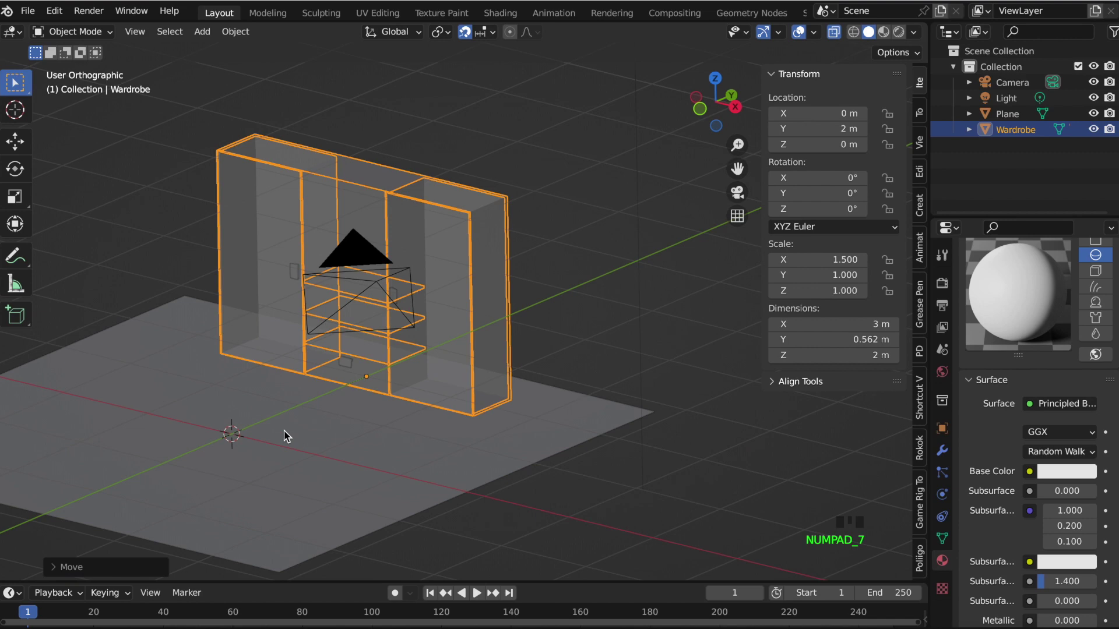
Push the wardrobe to the floor's back edge in top view and add a plane scaled to cover the floor.
{"action": "scroll", "scroll_direction": "down", "scroll_amount": 3}
{"action": "key", "text": "g"}
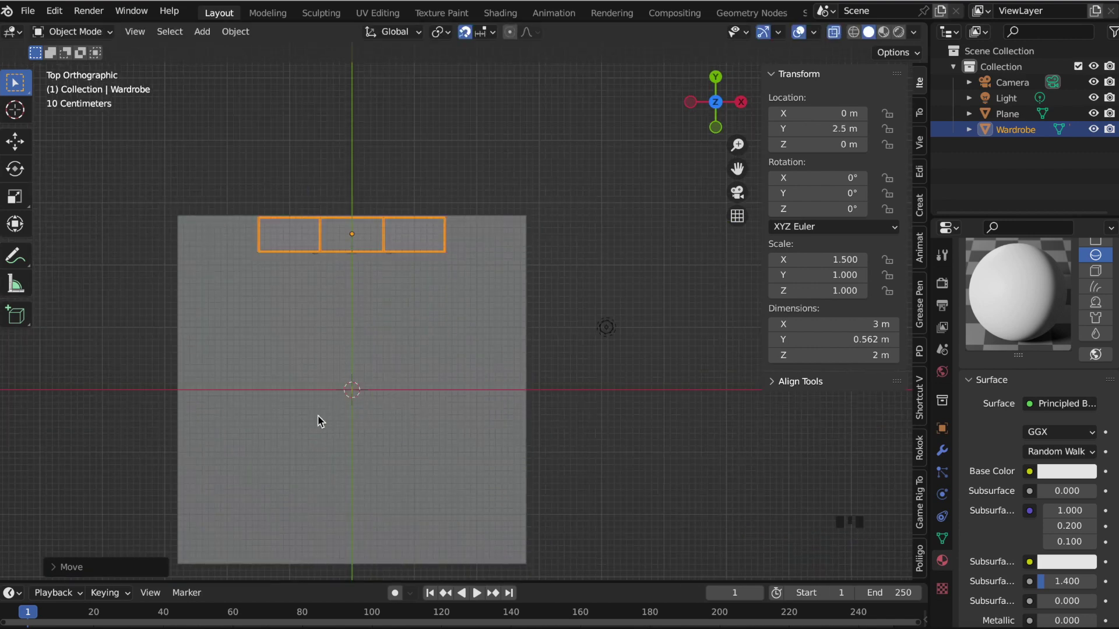
{"action": "key", "text": "shift+a"}
{"action": "key", "text": "s"}
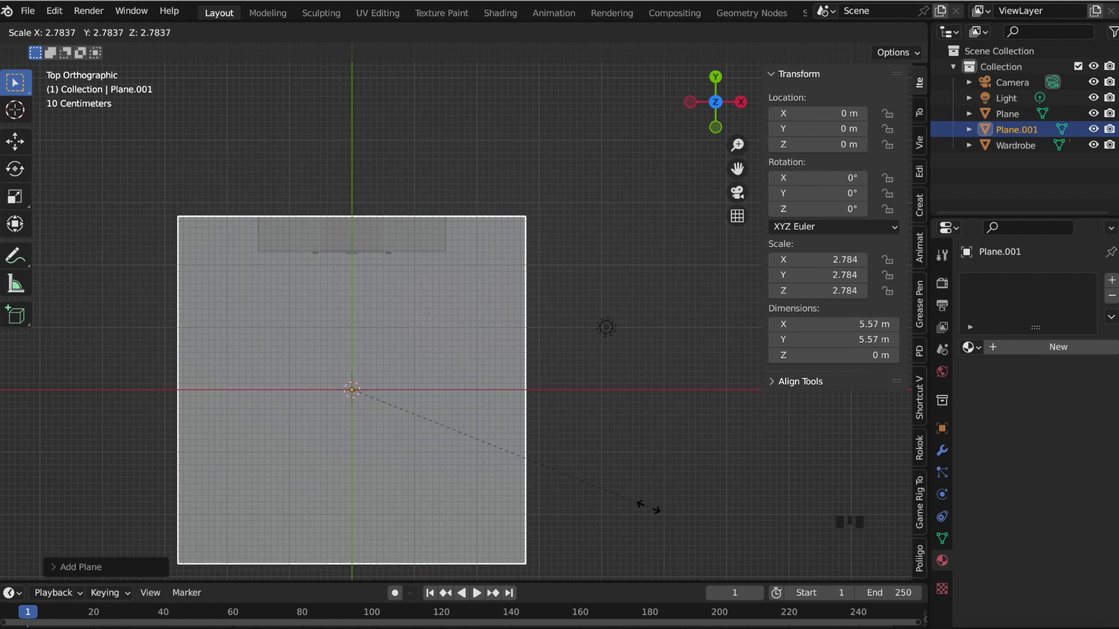
{"action": "left_click", "coordinate": [838, 142]}
Rotate the plane upright into two perpendicular 5.59 m walls and apply its transforms.
{"action": "key", "text": "KP_3"}
{"action": "key", "text": "r"}
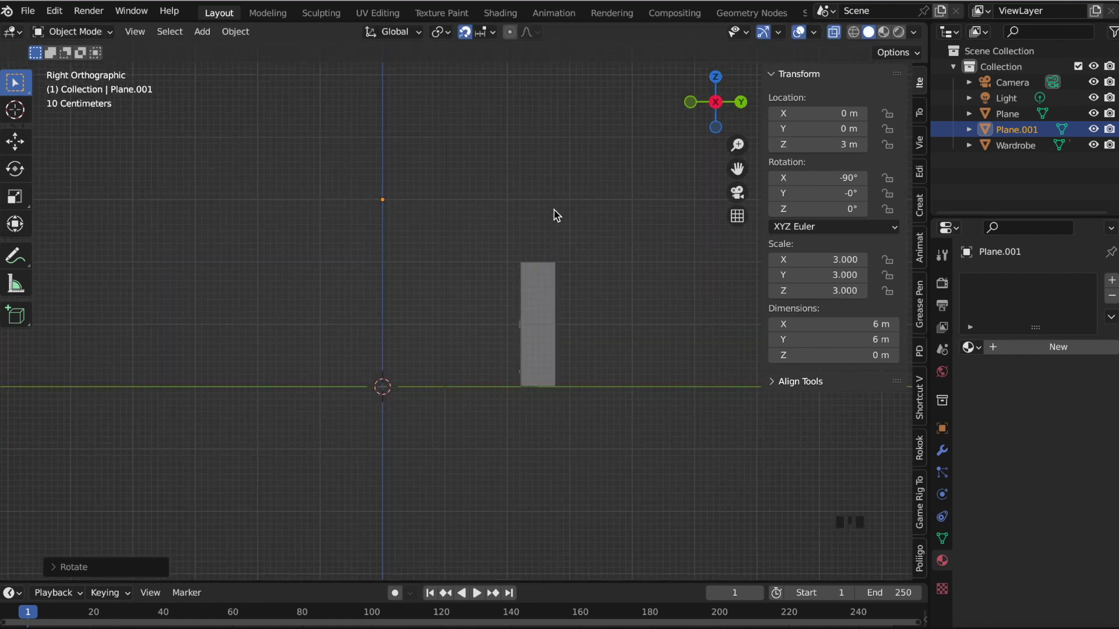
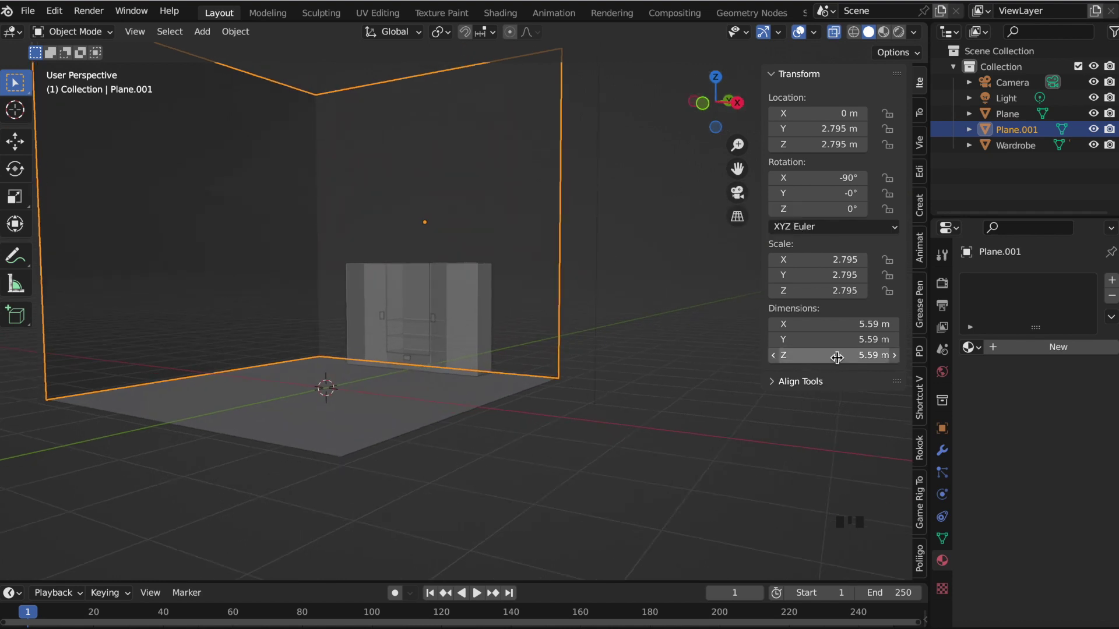
{"action": "key", "text": "a"}
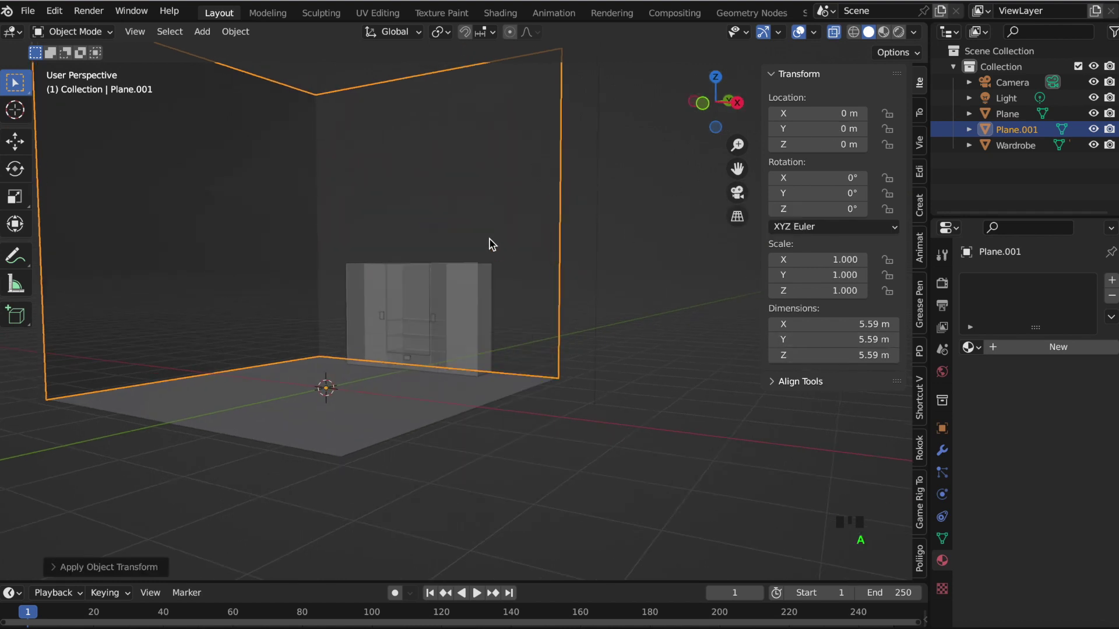
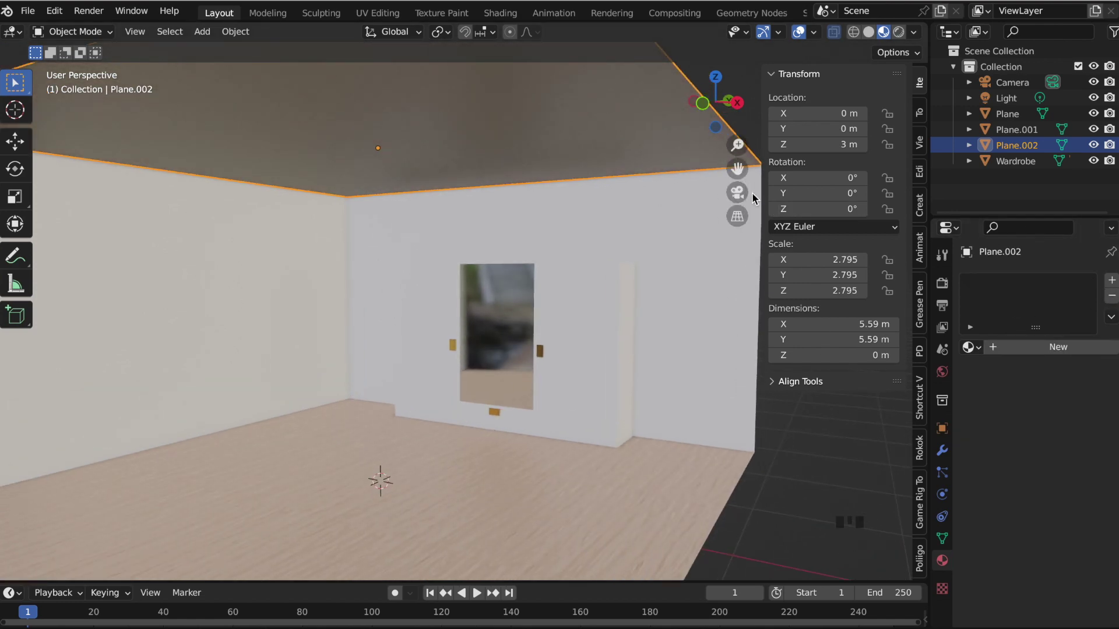
Lower the walls to the 3 m ceiling height.
{"action": "key", "text": "KP_1"}
{"action": "key", "text": "r"}
{"action": "left_click", "coordinate": [709, 101]}
Give the walls a new material named Walls with a green Base Color.
{"action": "left_click", "coordinate": [1050, 350]}
{"action": "scroll", "scroll_direction": "down", "scroll_amount": 3}
{"action": "left_click", "coordinate": [1068, 609]}
{"action": "left_click", "coordinate": [729, 422]}
{"action": "left_click", "coordinate": [862, 408]}
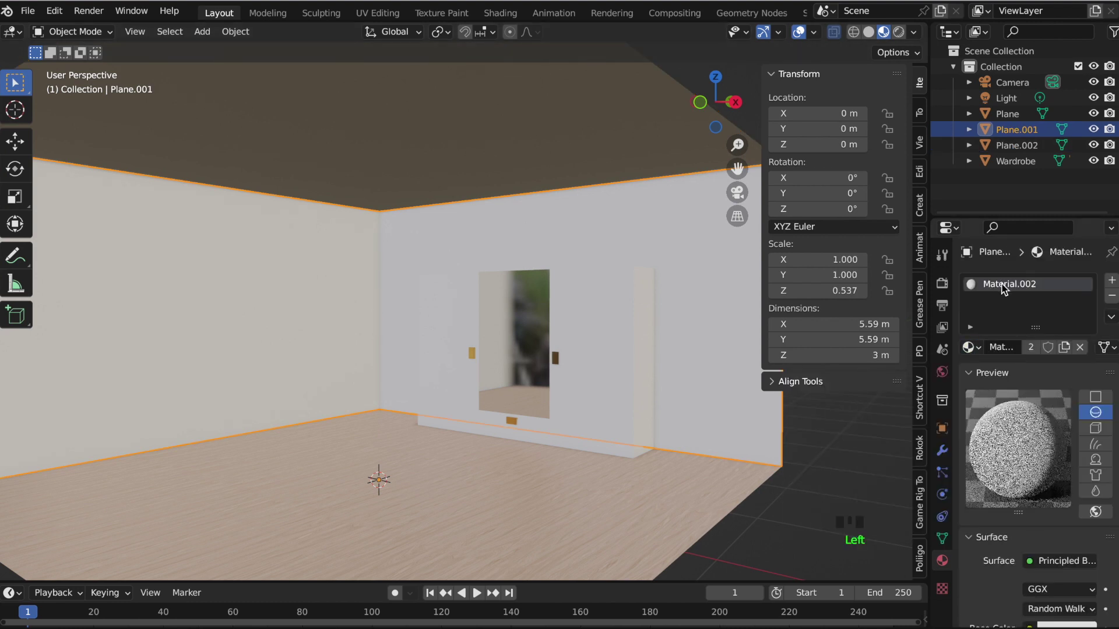
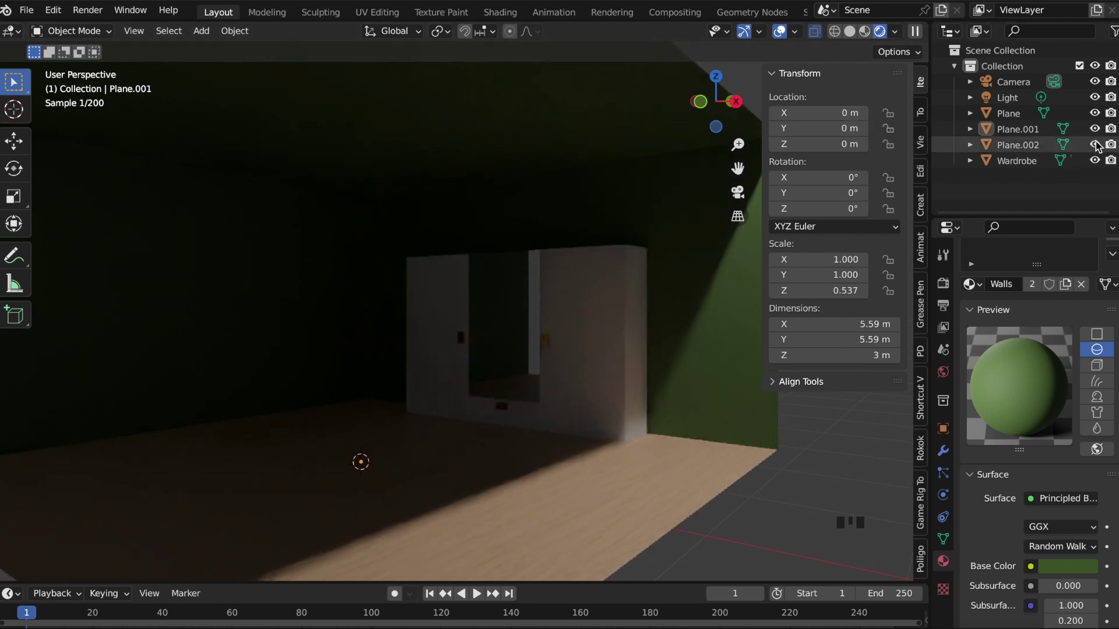
Hide the point light in the Outliner and reopen the wall mesh for editing.
{"action": "left_click", "coordinate": [1100, 102]}
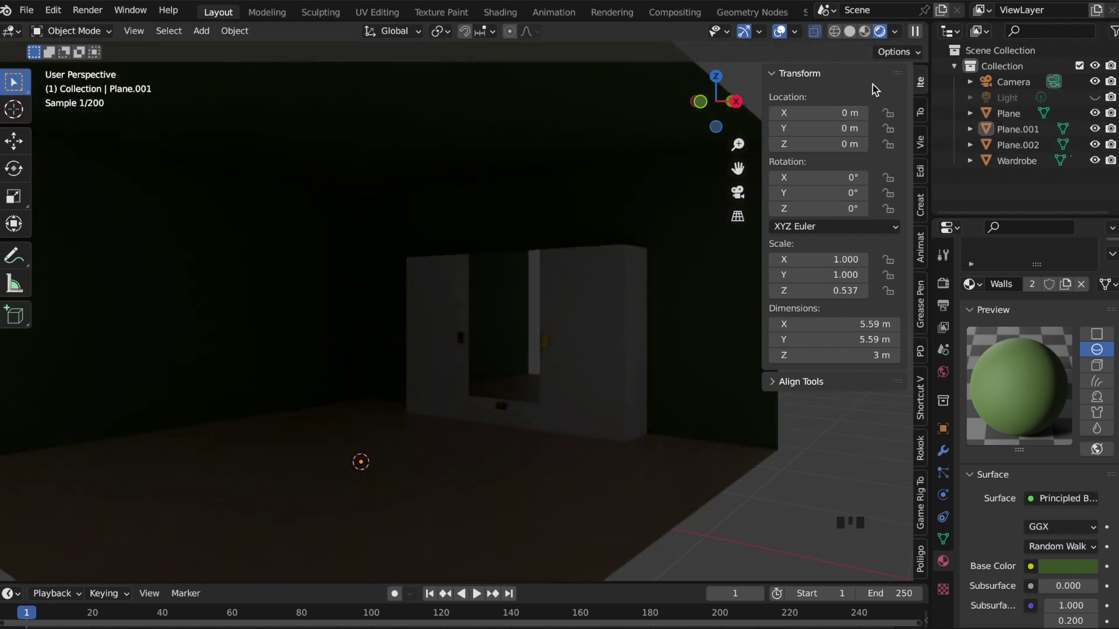
{"action": "left_click", "coordinate": [870, 39]}
{"action": "left_click", "coordinate": [270, 250]}
{"action": "key", "text": "Tab"}
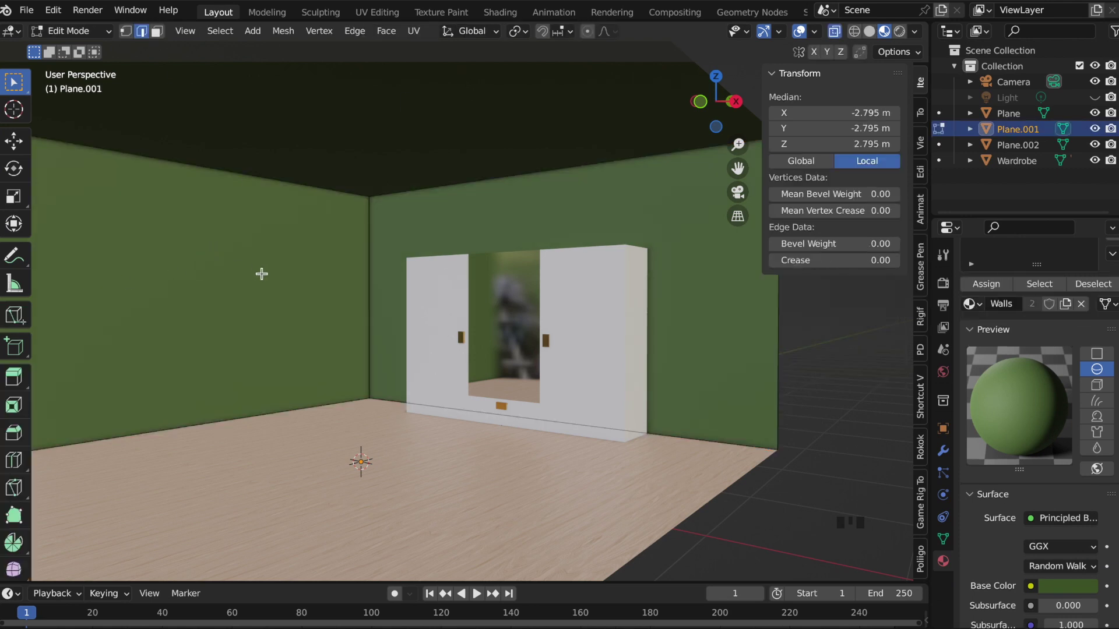
Divide the wall into a grid of panels with loop cuts.
{"action": "key", "text": "ctrl+r"}
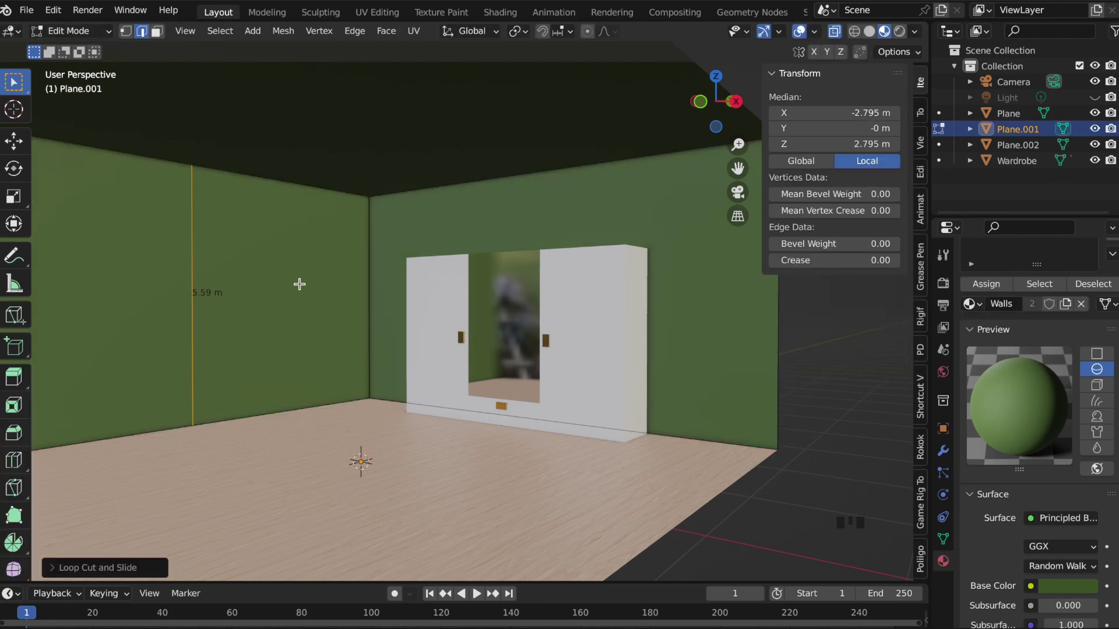
{"action": "key", "text": "ctrl+r"}
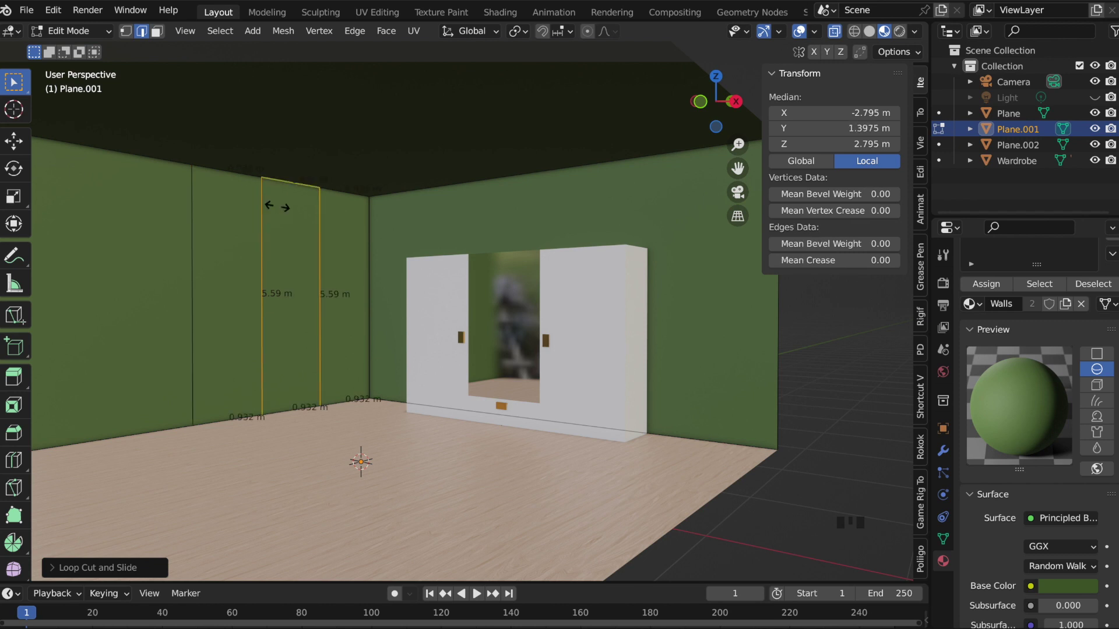
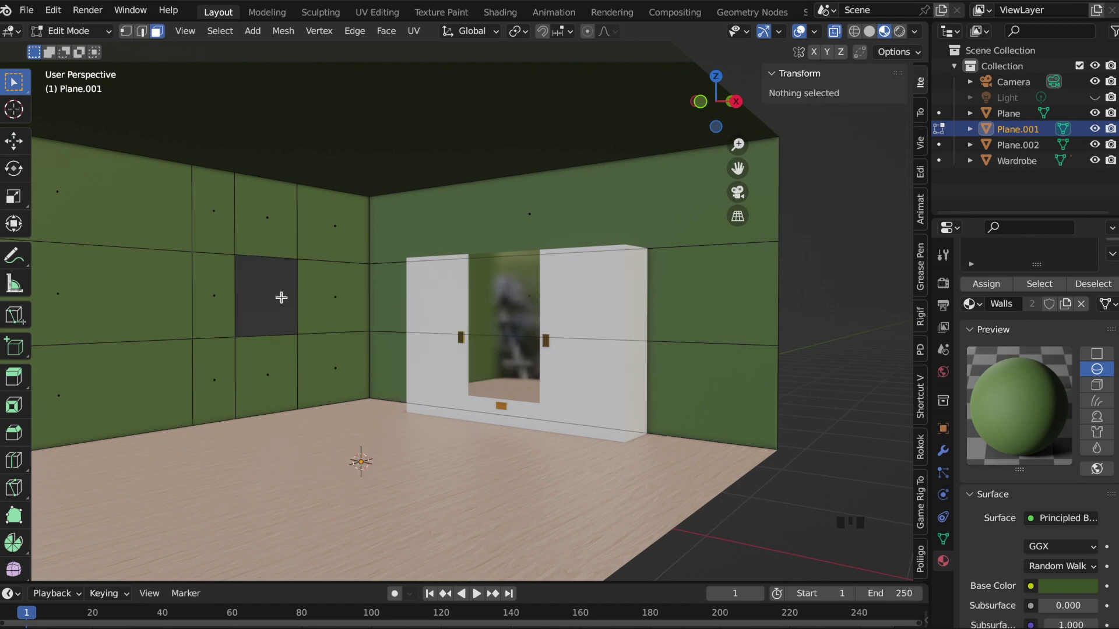
{"action": "key", "text": "Tab"}
{"action": "key", "text": "Tab"}
Extrude the window panel out of the left wall and separate it into its own object.
{"action": "key", "text": "z"}
{"action": "key", "text": "z"}
{"action": "key", "text": "e"}
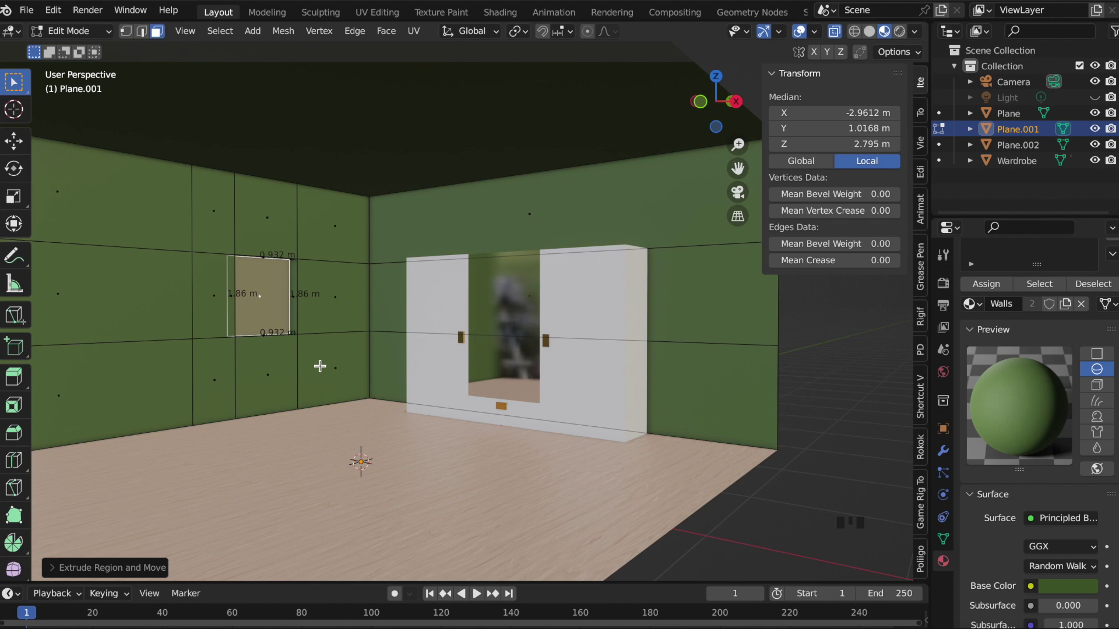
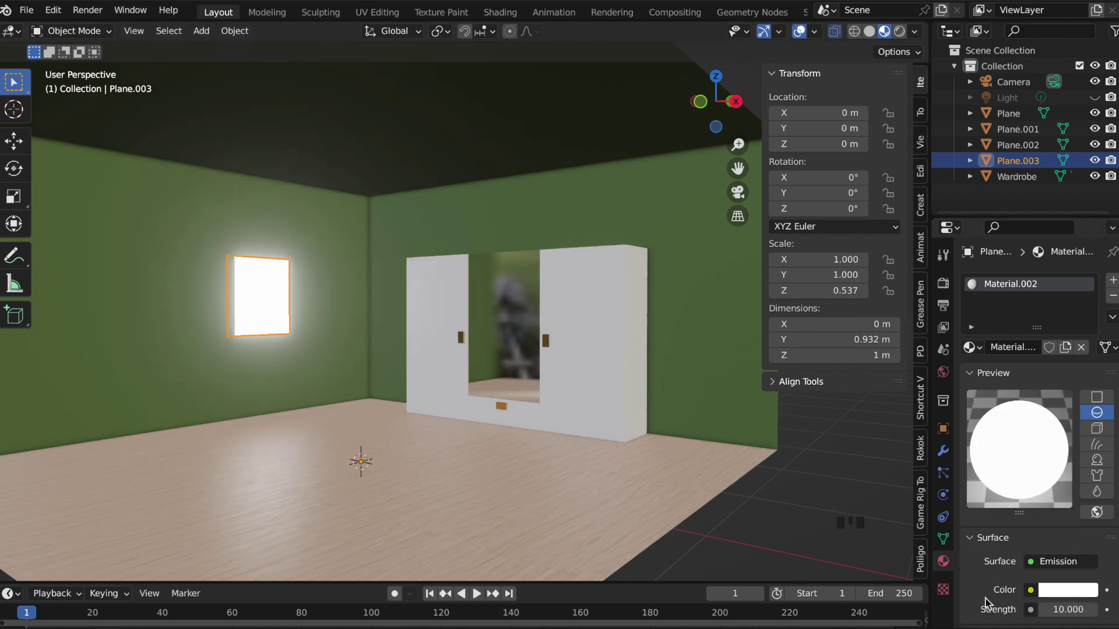
Preview the glowing window room in Rendered shading, then return to Material Preview.
{"action": "scroll", "scroll_direction": "down", "scroll_amount": 3}
{"action": "left_click", "coordinate": [857, 446]}
{"action": "left_click", "coordinate": [903, 39]}
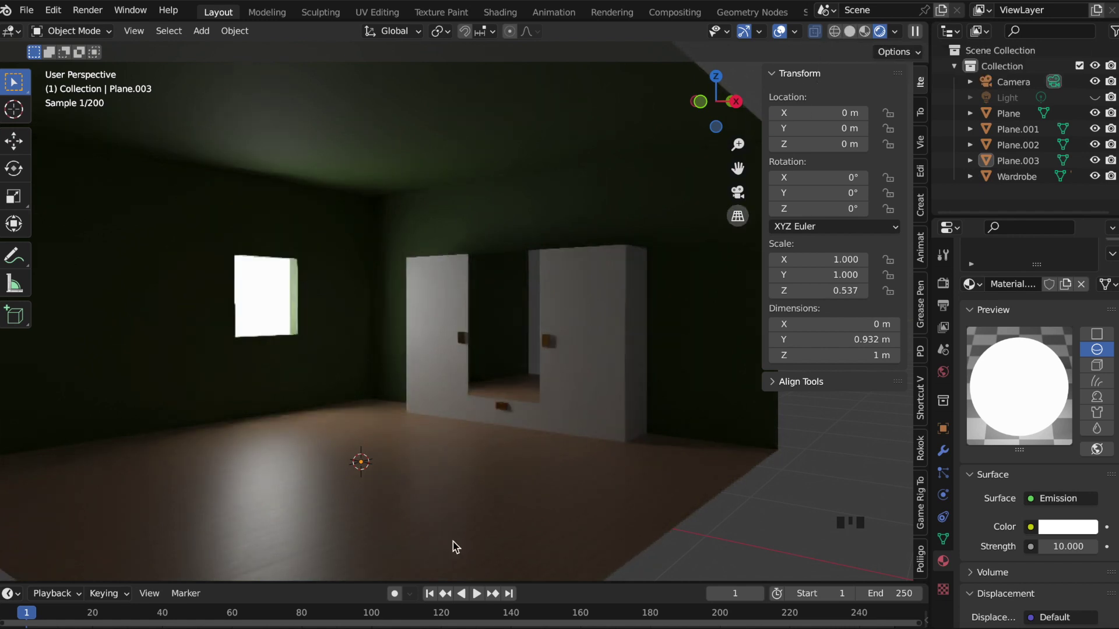
{"action": "left_click", "coordinate": [430, 466]}
{"action": "scroll", "scroll_direction": "up", "scroll_amount": 3}
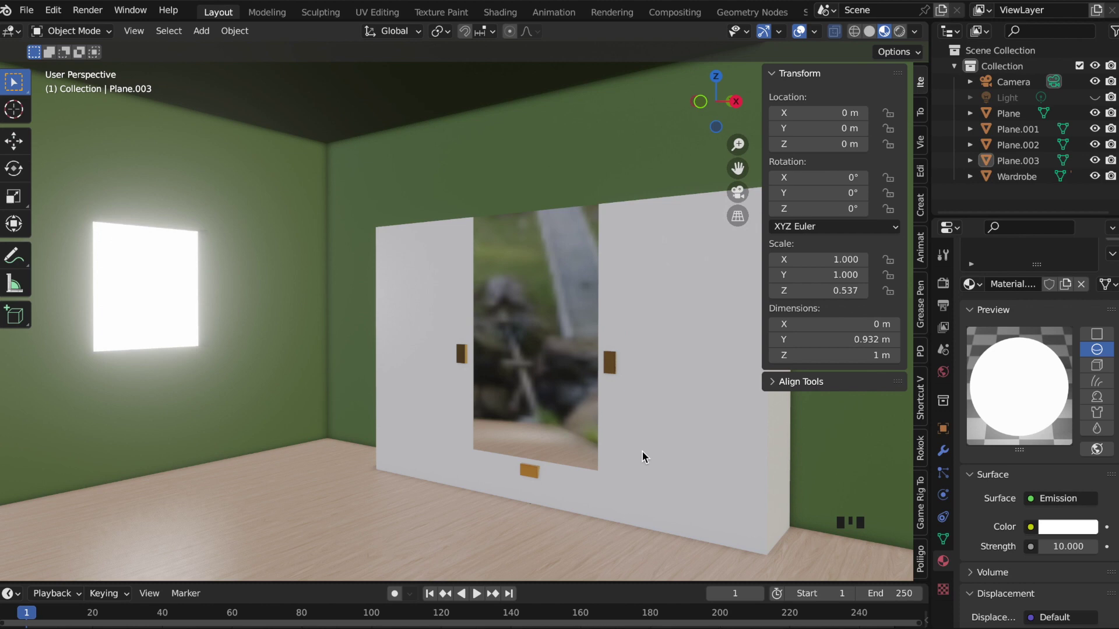
{"action": "scroll", "scroll_direction": "down", "scroll_amount": 3}
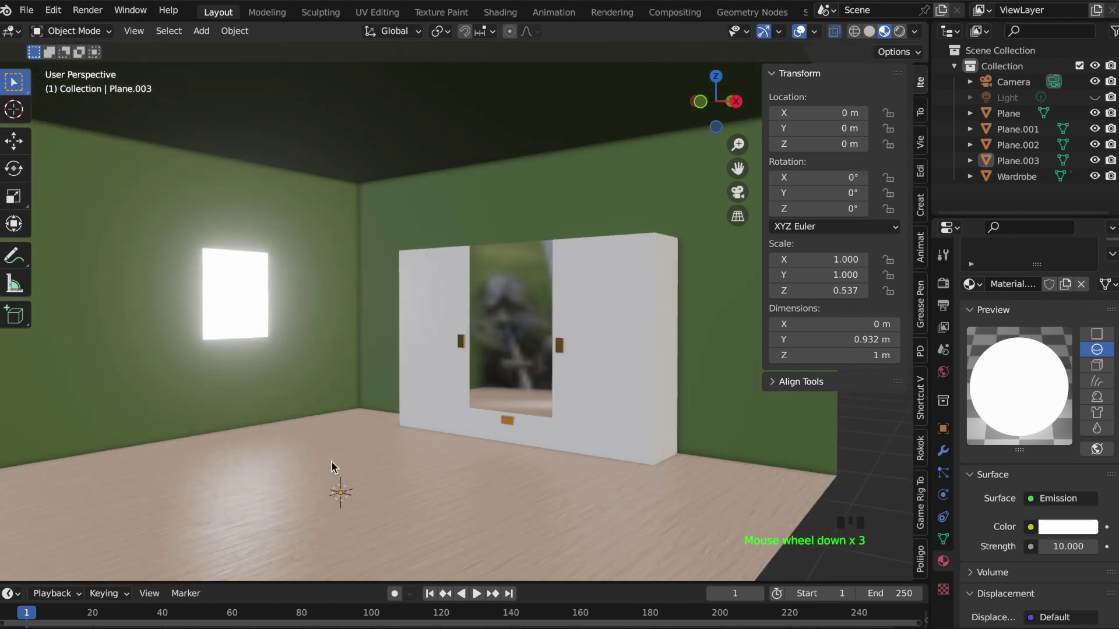